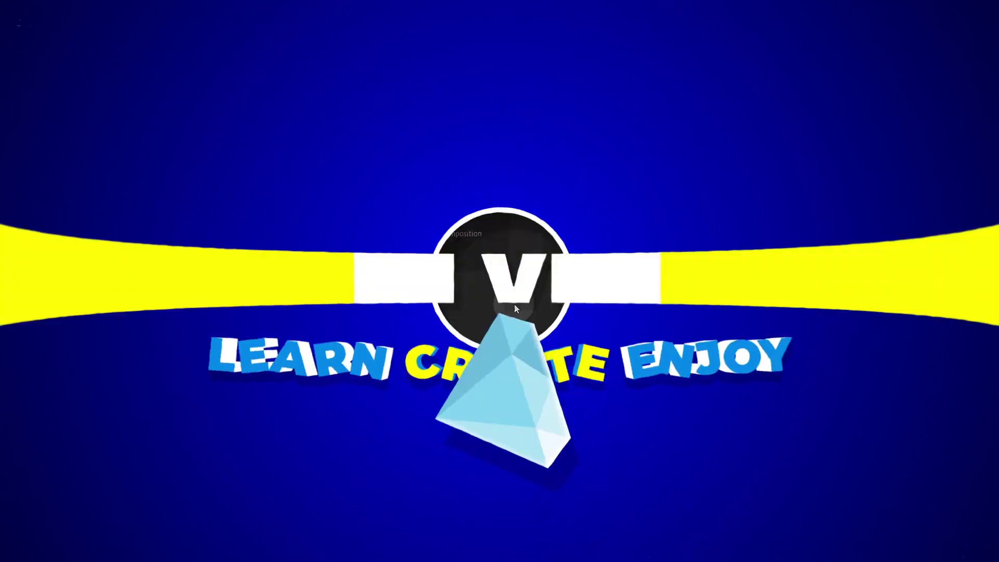
Start a new composition, bringing up its Composition Settings
click(416, 225)
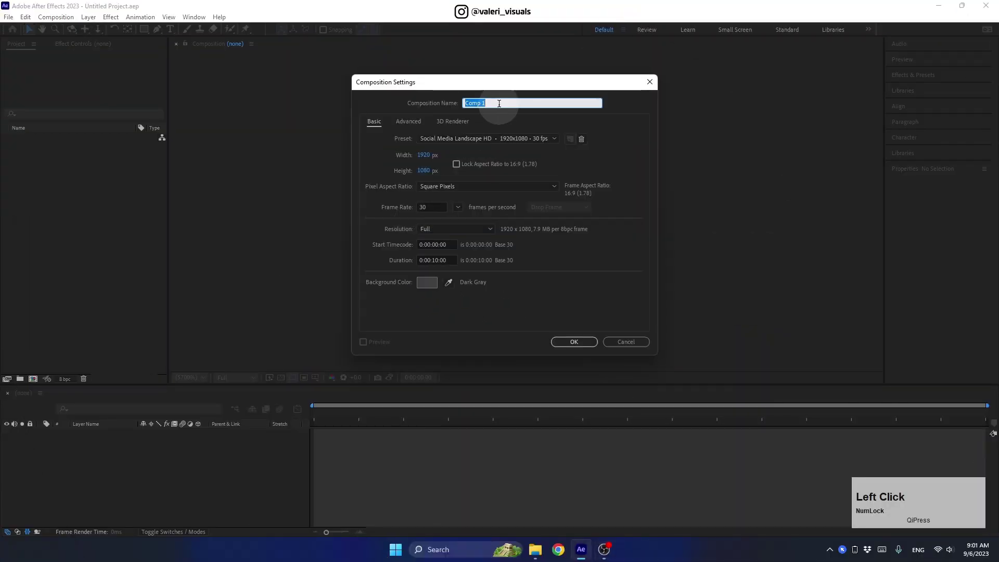
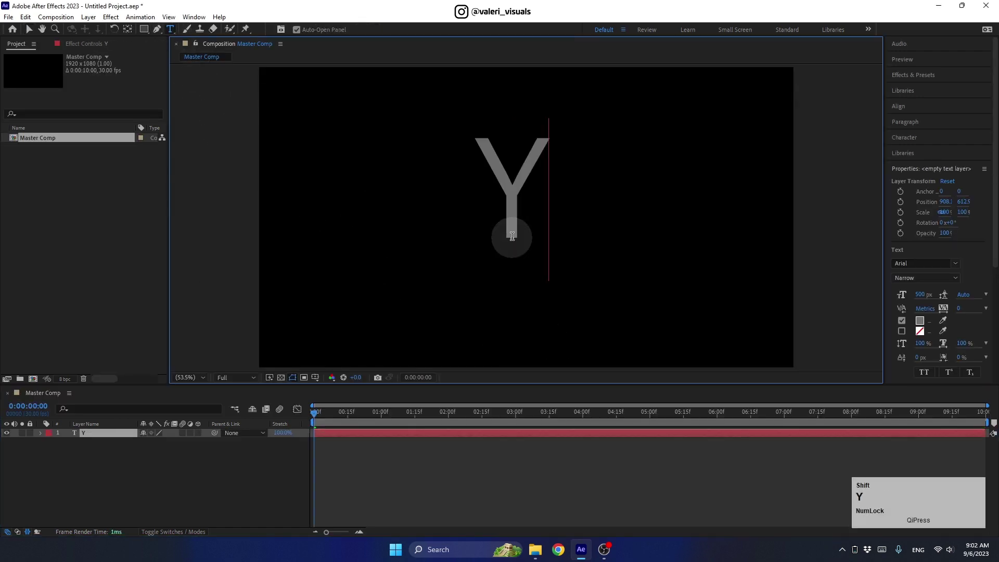
Finish typing the text layer so it reads 'Y2k' in Master Comp
text(2k)
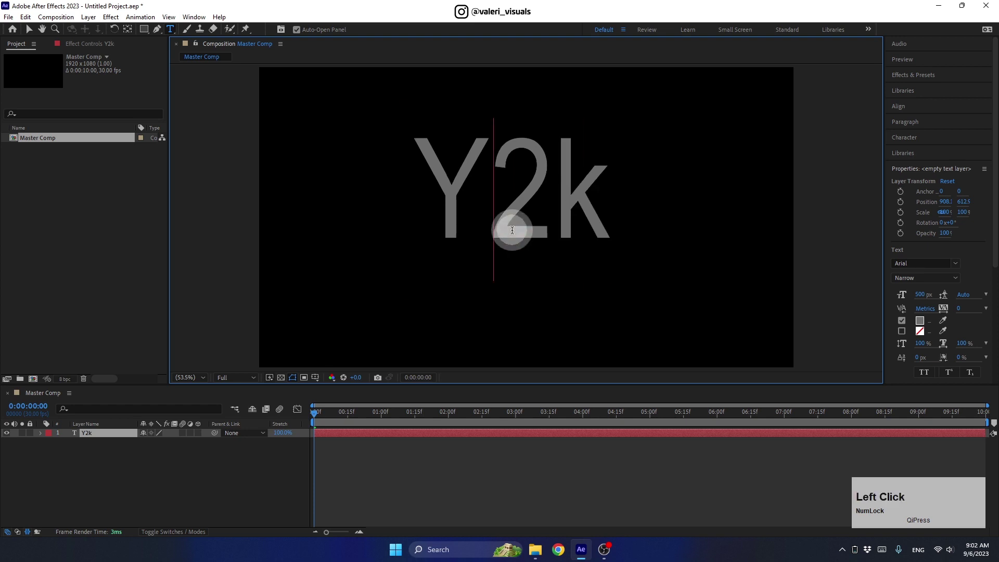
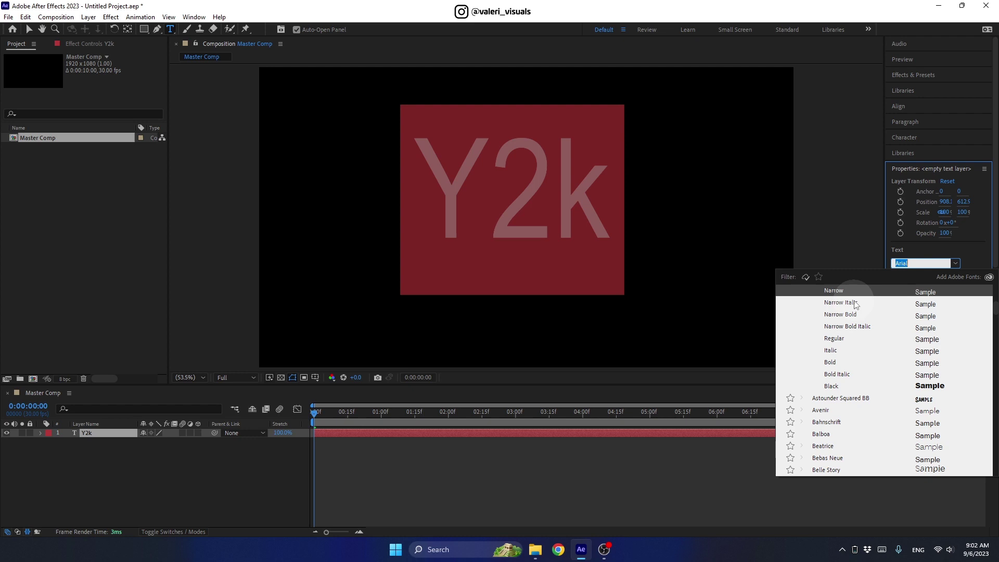
Set the Y2k text to the blackletter font 'tisk' at 600 px and review its fill colour
text(tisk)
text(TISK)
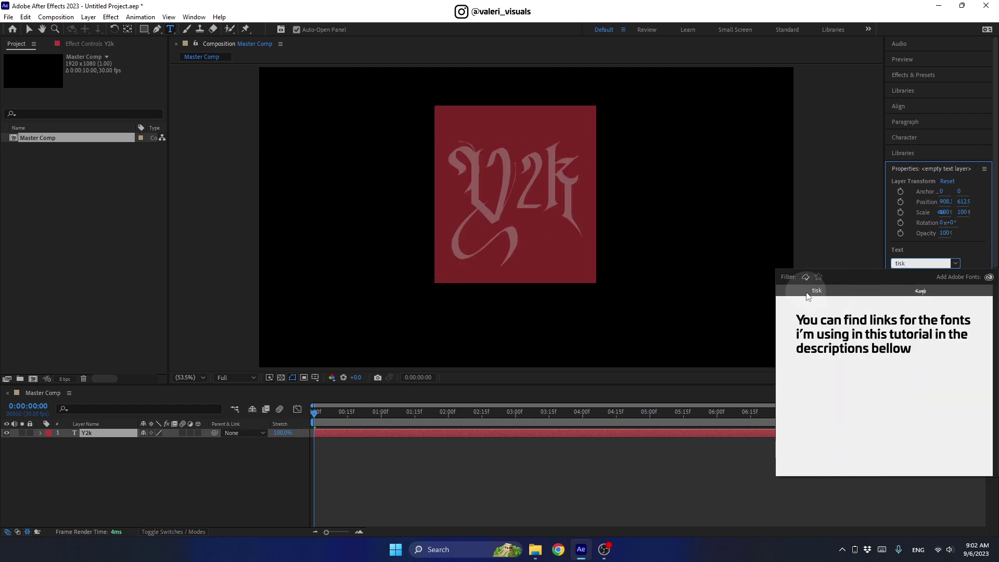
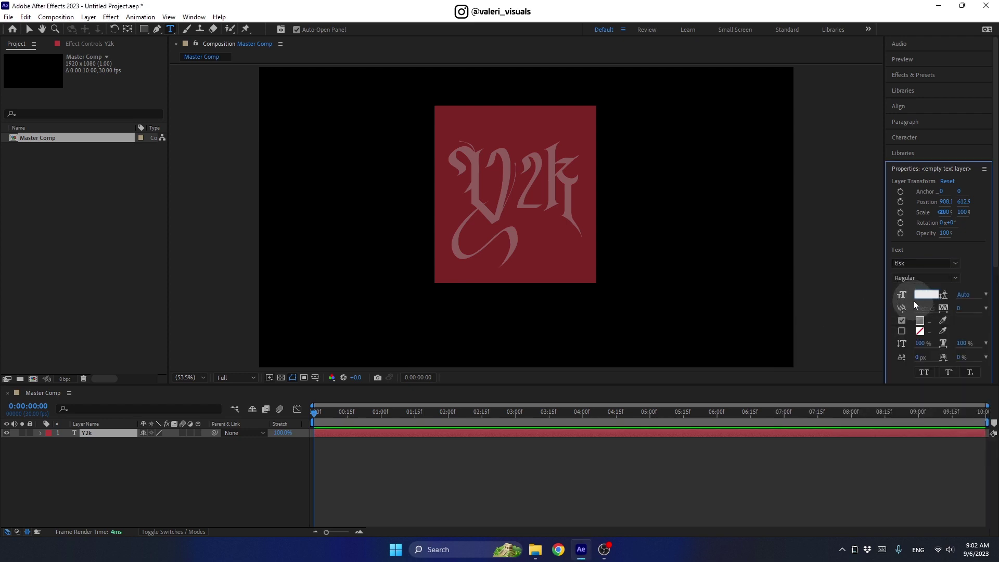
key(Return)
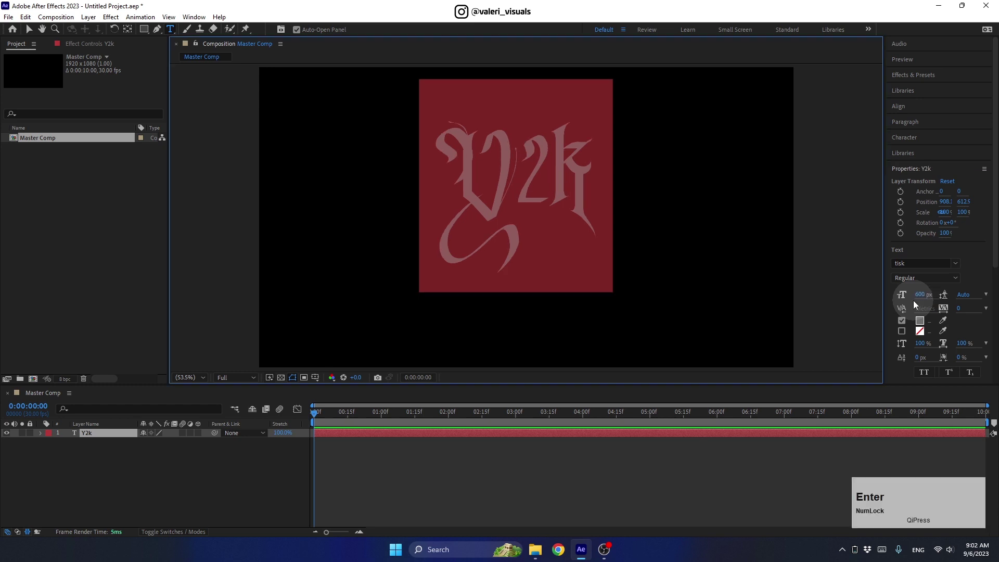
click(923, 323)
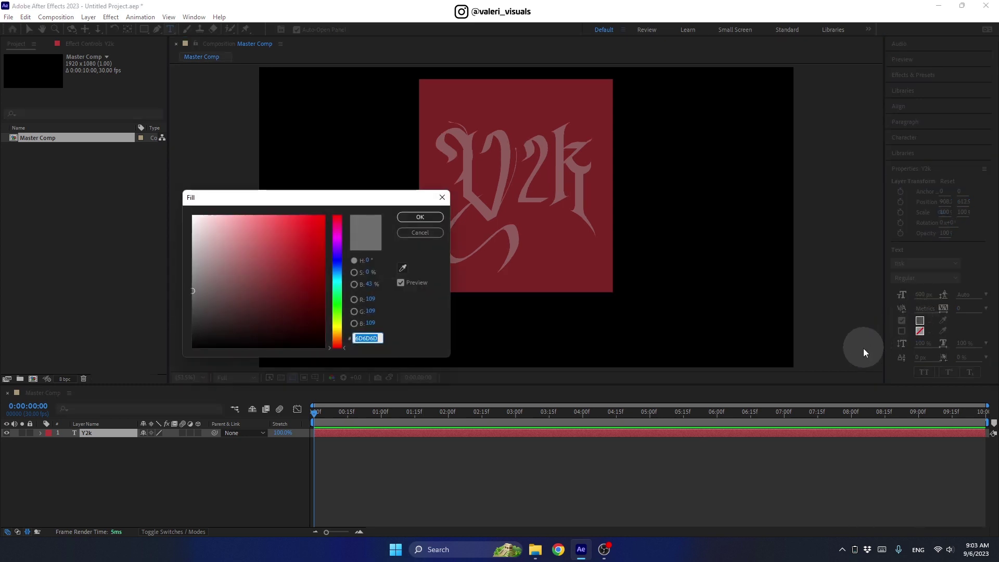
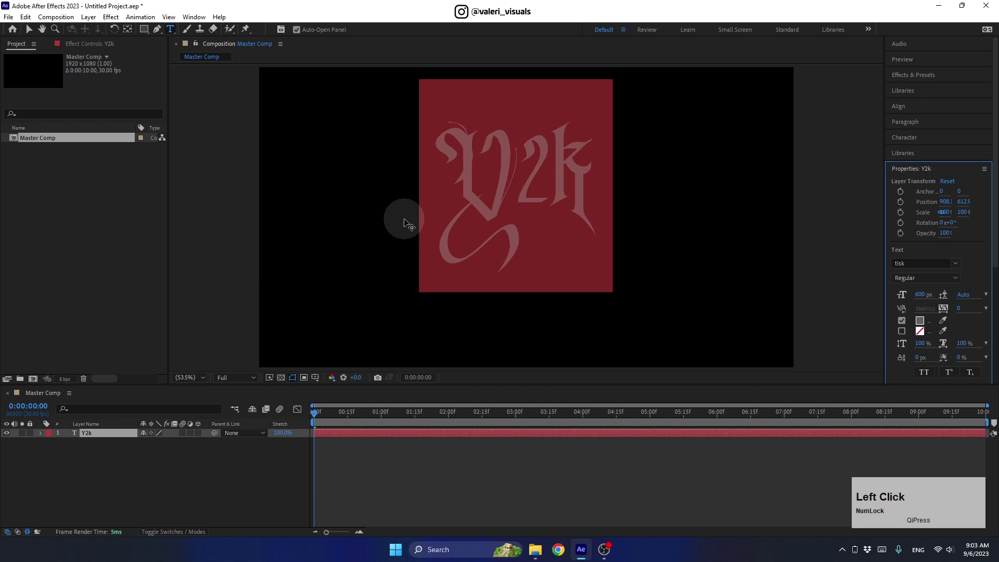
Align the Y2k text layer to the centre of the composition
click(901, 126)
click(966, 170)
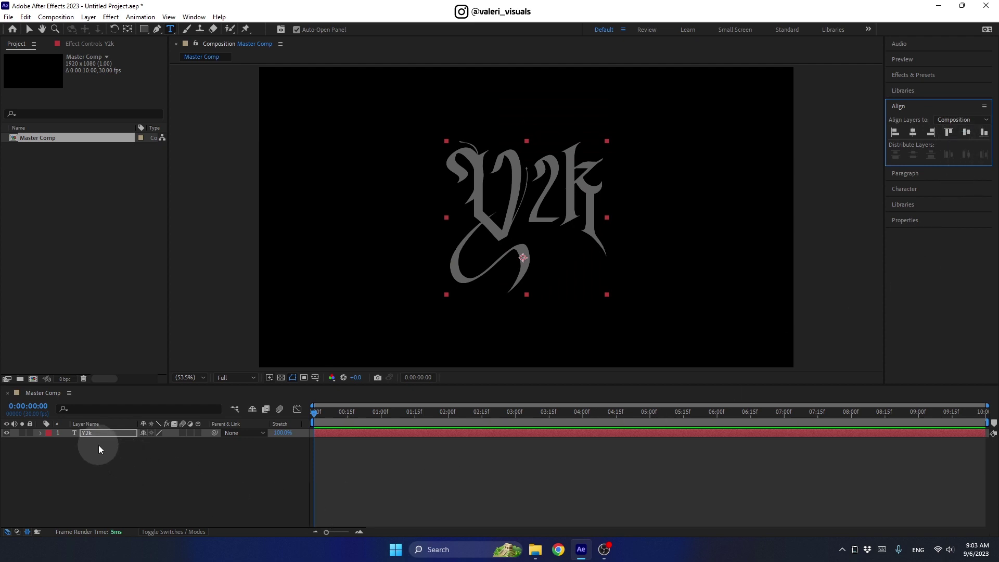
Pre-compose the Y2k layer into a new composition named 'Object Comp'
right_click(96, 437)
click(132, 372)
key(shift+o)
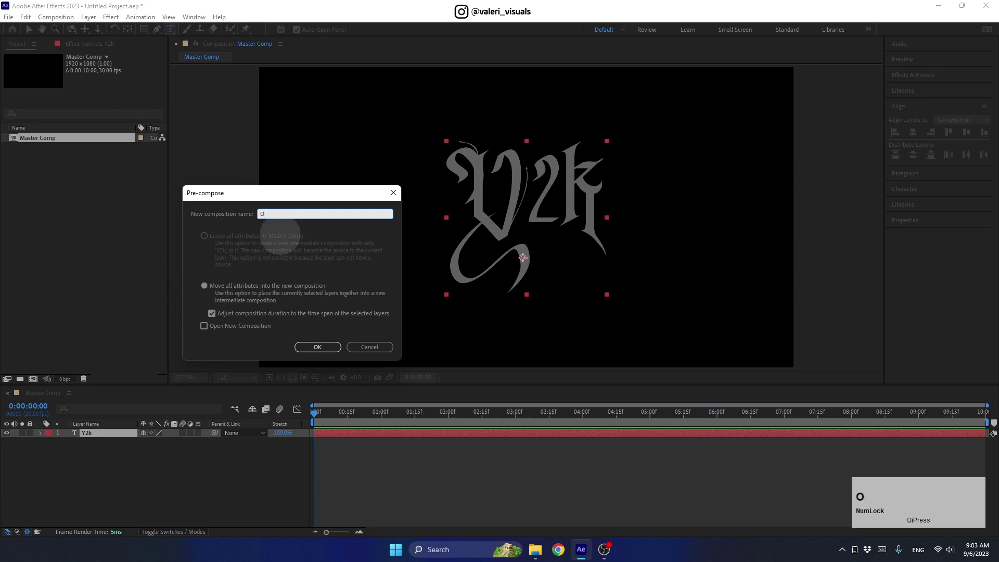
text(bject)
key(space)
text(cp)
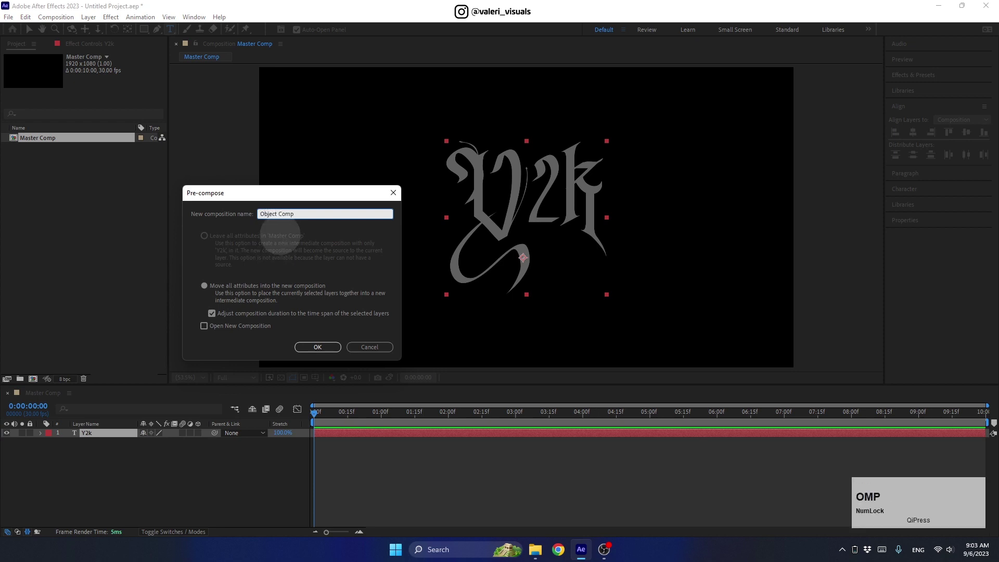
click(313, 348)
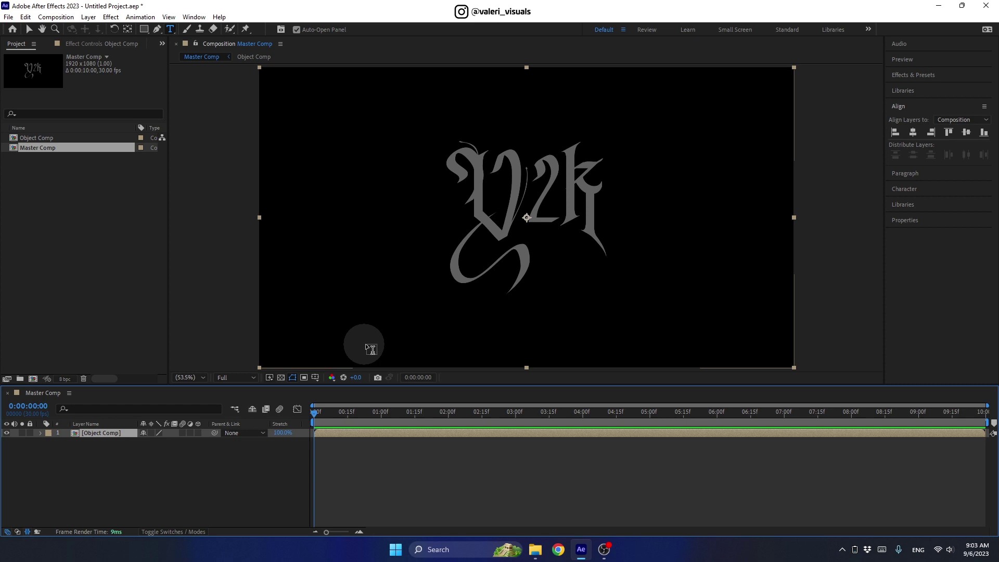
Apply a Fill effect to Object Comp and set its colour to white
click(904, 79)
text(fill)
click(928, 163)
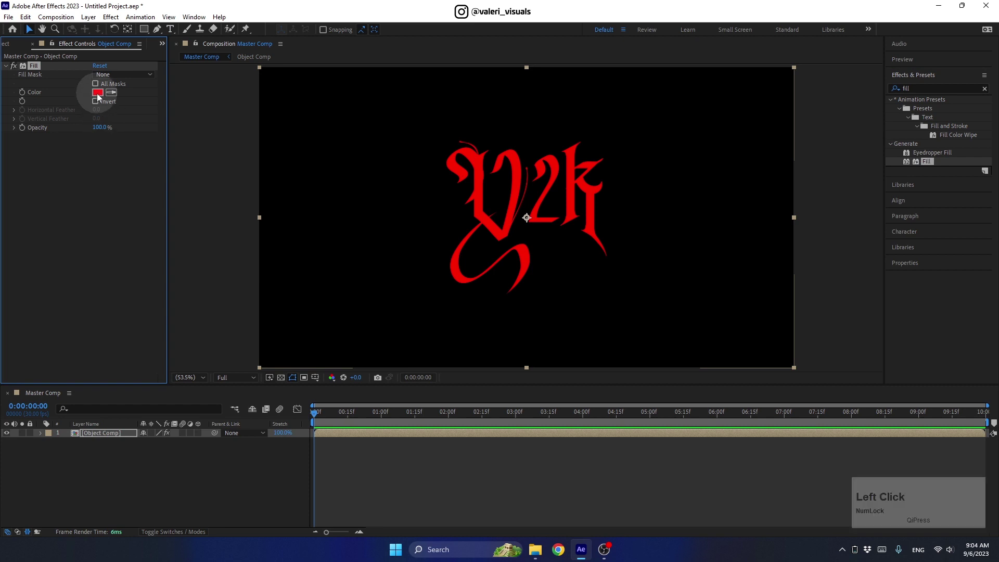
click(101, 98)
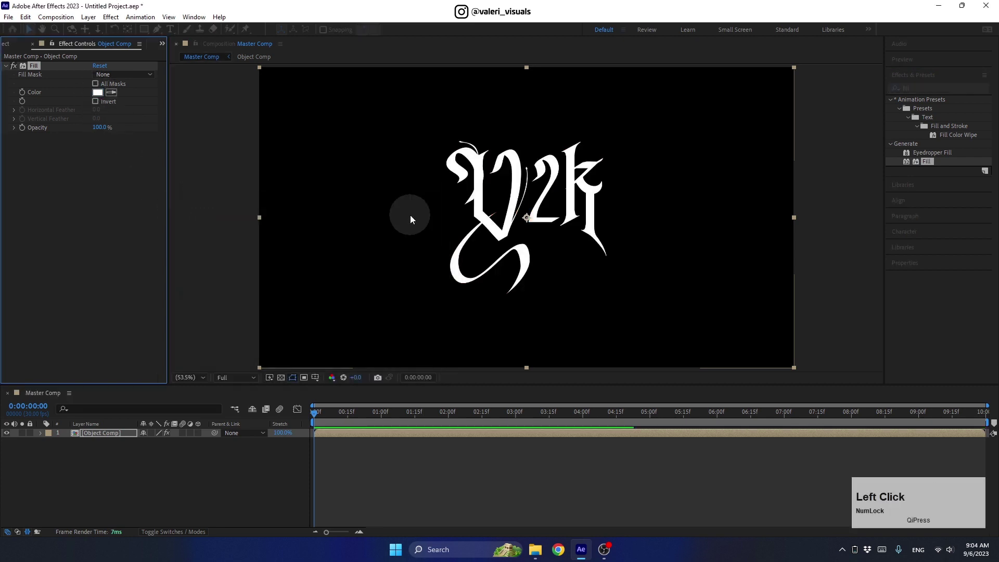
scroll(up, 3)
Add a Bevel and Emboss layer style with size 15, angle 150° and 100% highlight opacity
right_click(120, 438)
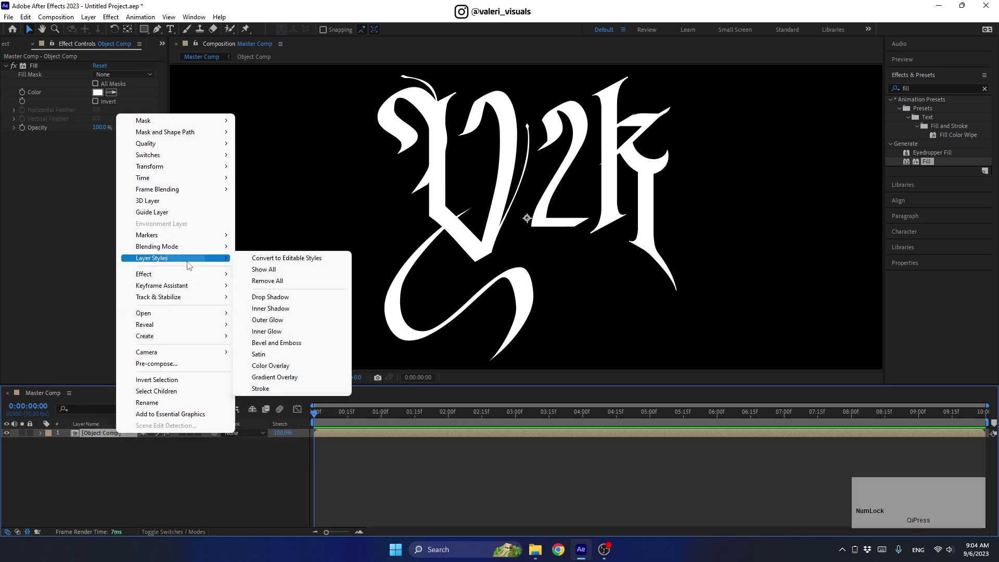
click(275, 343)
click(60, 484)
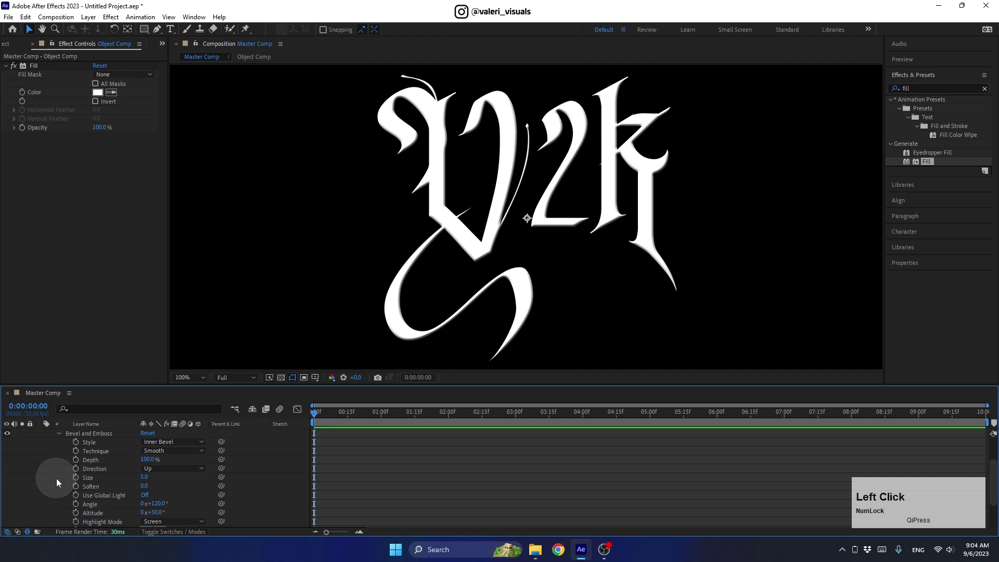
click(529, 219)
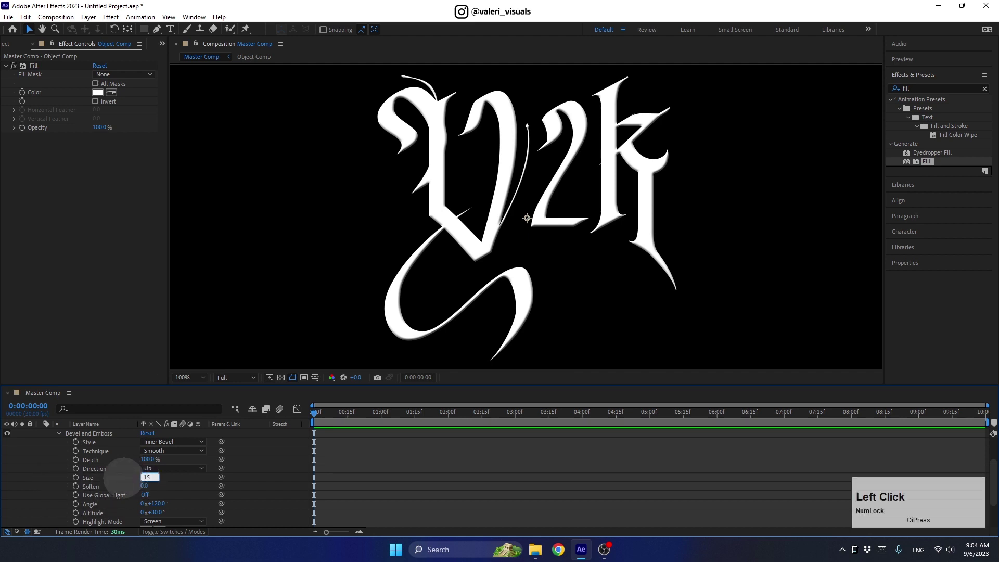
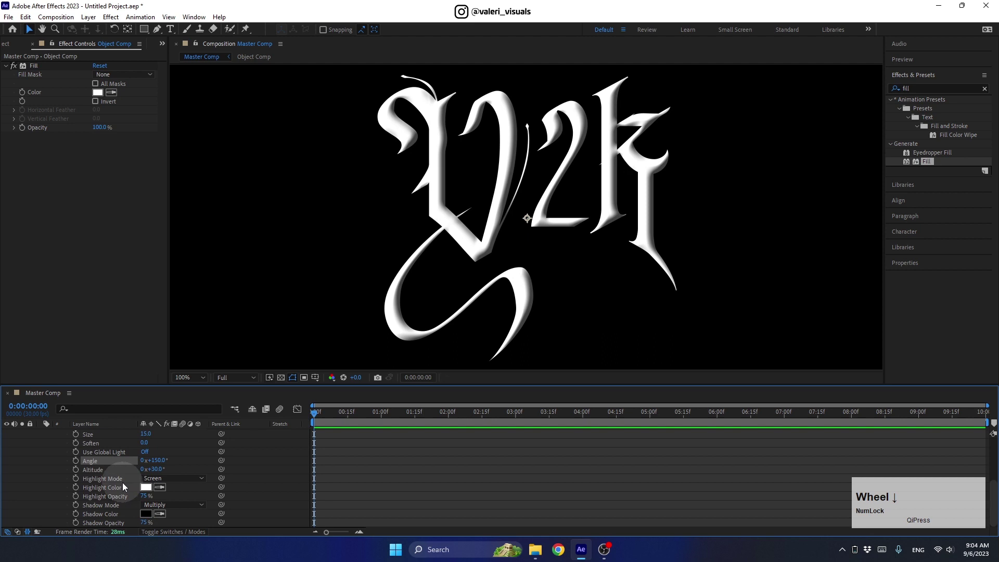
click(529, 218)
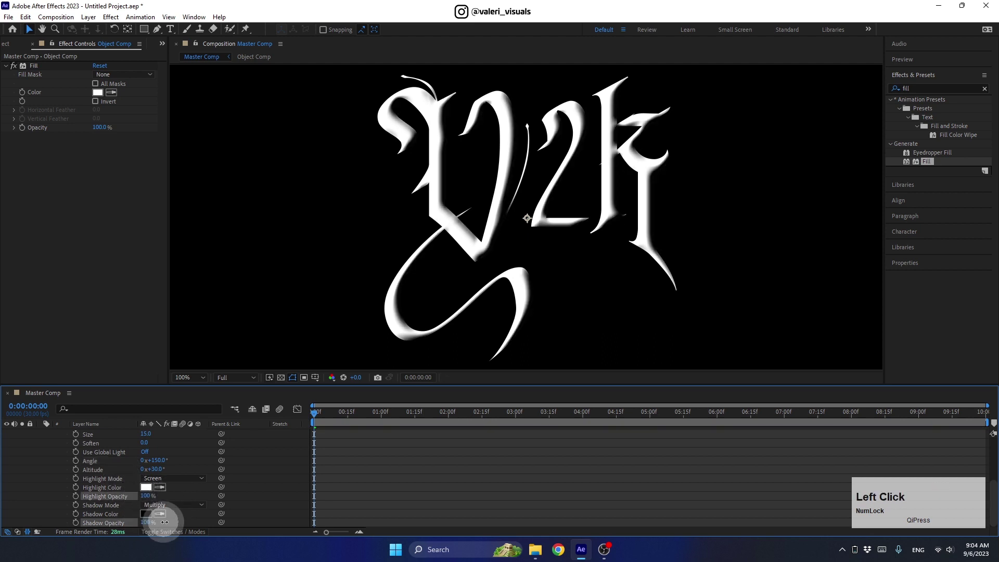
scroll(up, 3)
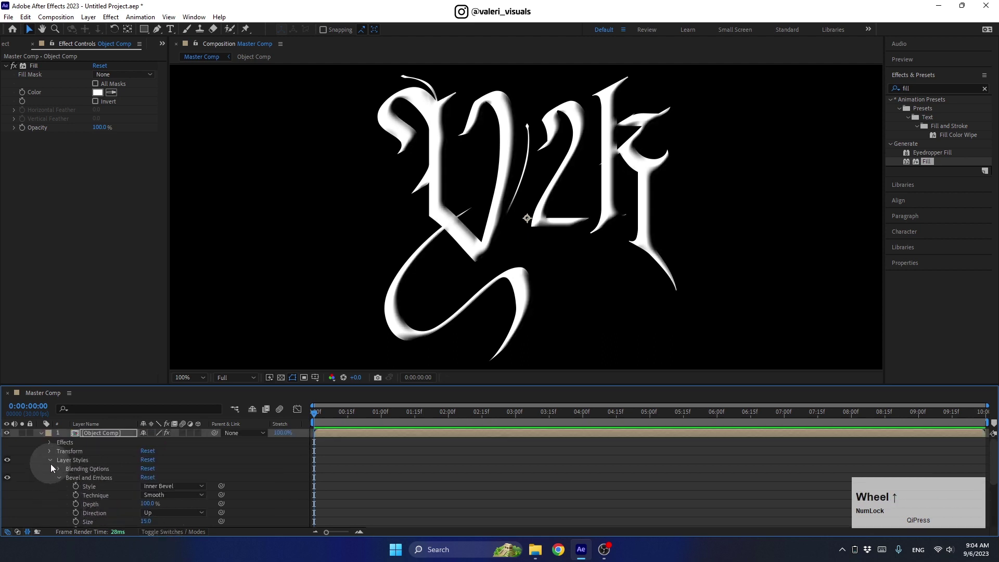
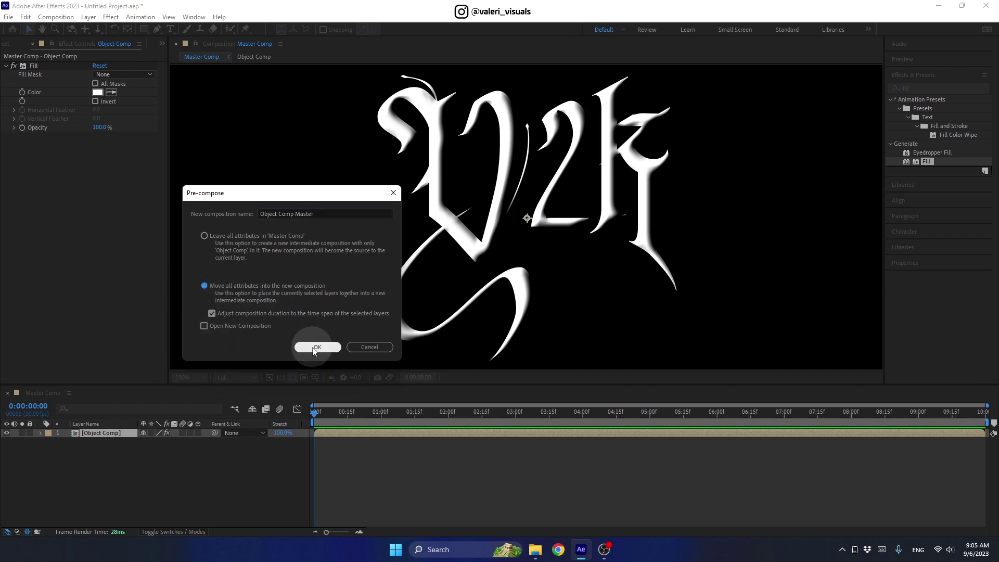
Confirm the pre-compose into 'Object Comp Master' and fit the composition in view
click(316, 353)
click(197, 382)
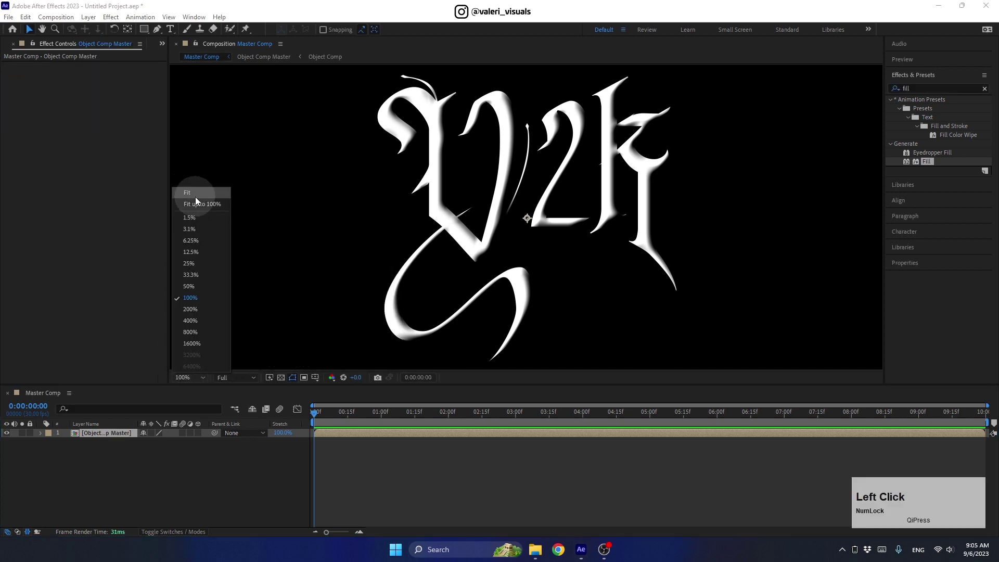
Create a new black solid layer named 'Fractal' above it
right_click(104, 473)
click(261, 371)
text(ractal)
click(308, 284)
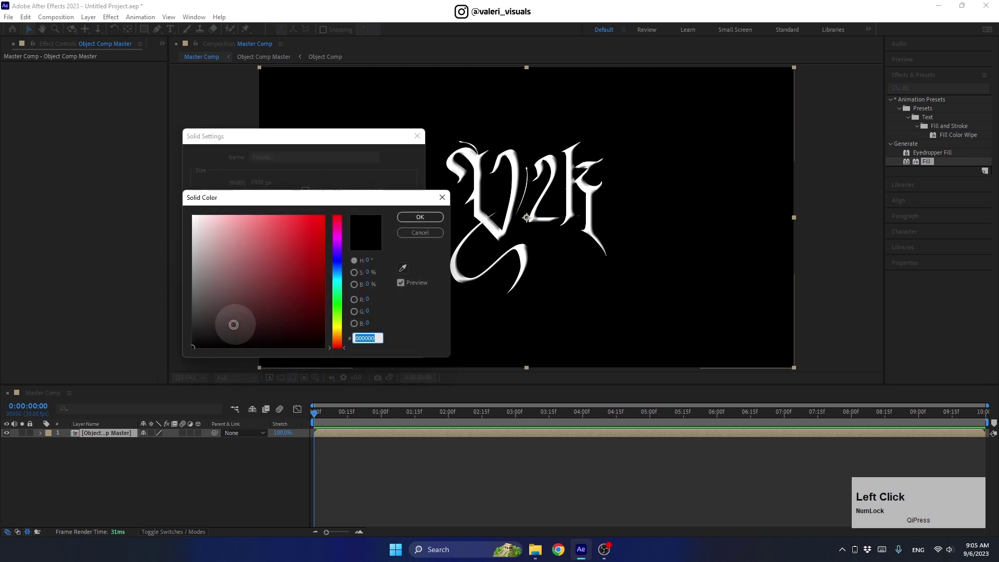
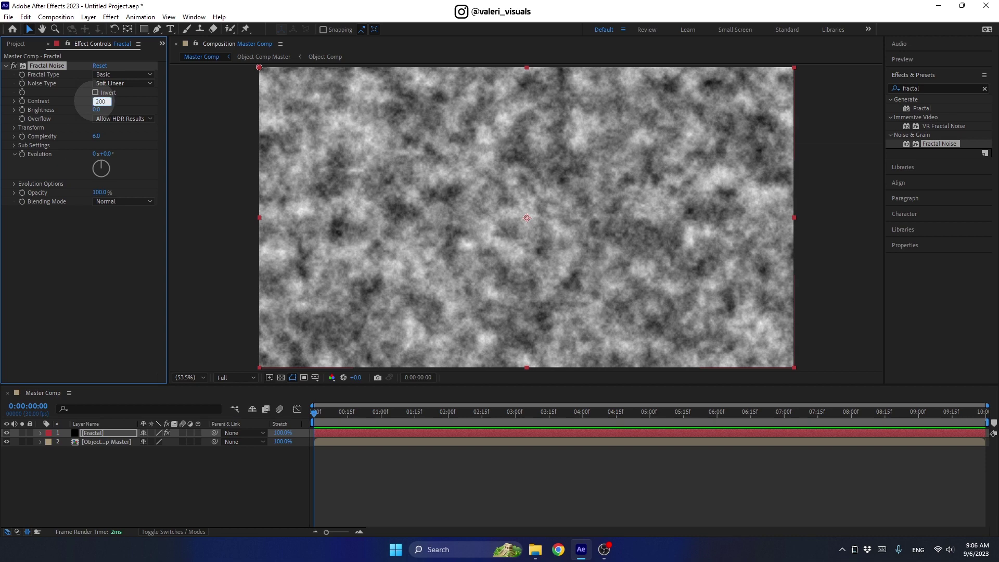
Raise the Fractal Noise contrast and set its transform scale to 300
key(Return)
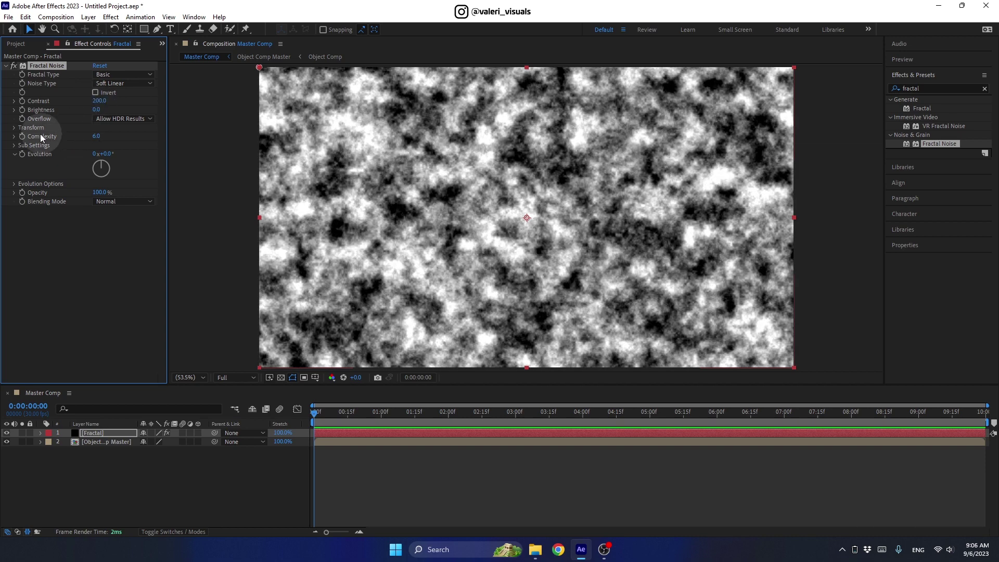
click(16, 132)
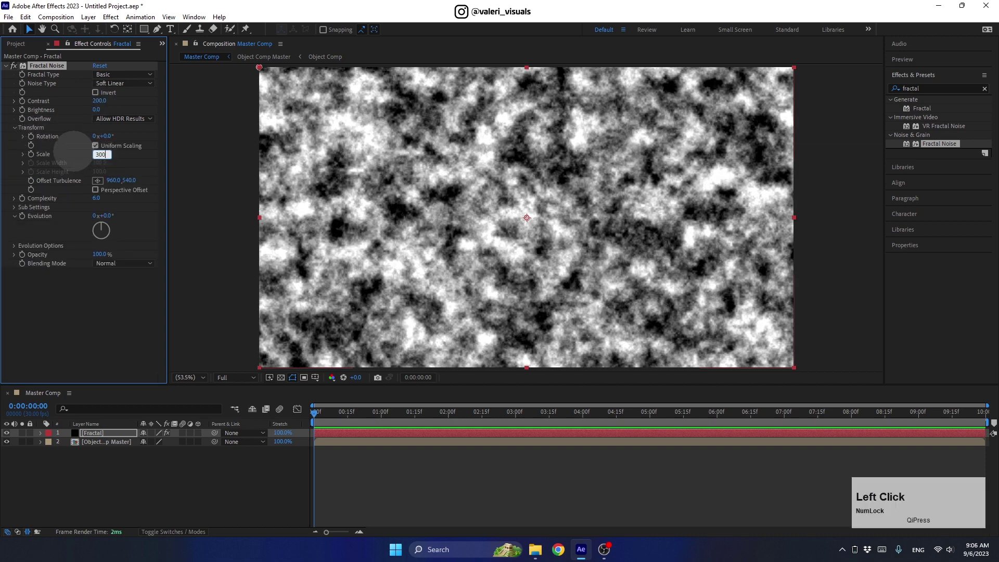
key(Return)
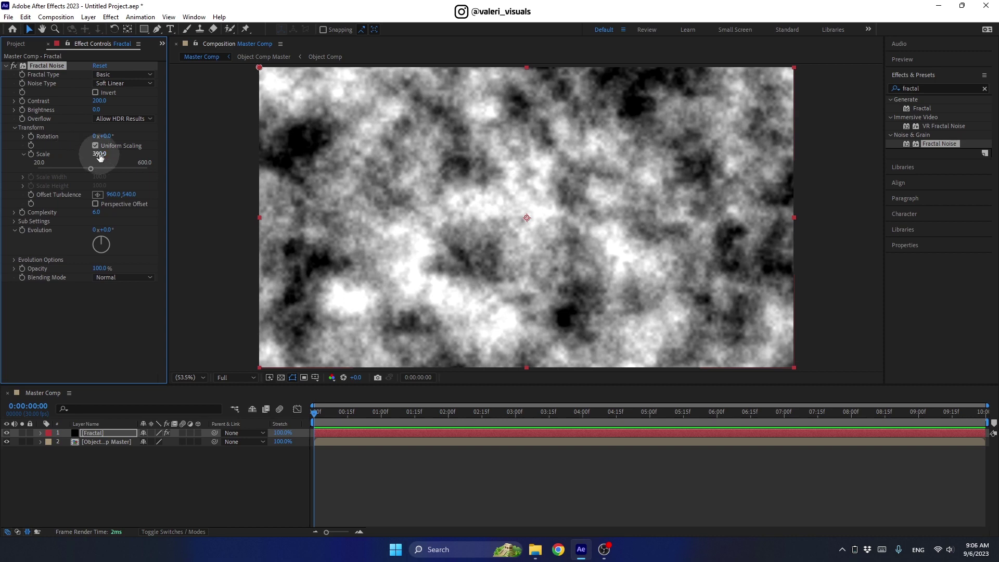
Keyframe Offset Turbulence from 960,540 at the start to 1955,540 at the clip's end
click(317, 419)
click(34, 197)
key(u)
click(323, 417)
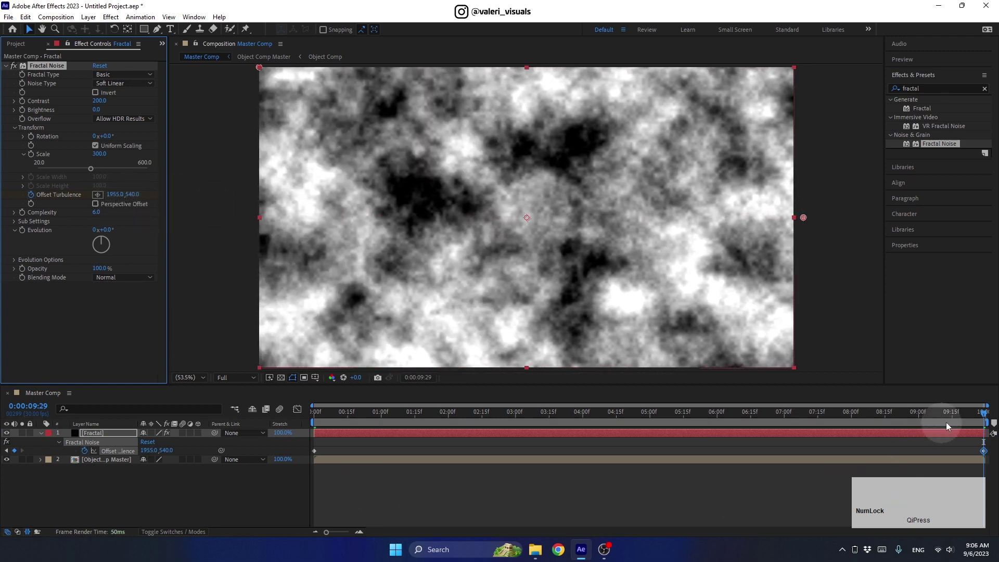
Give the Fractal Noise Evolution property a time*50 expression
click(970, 420)
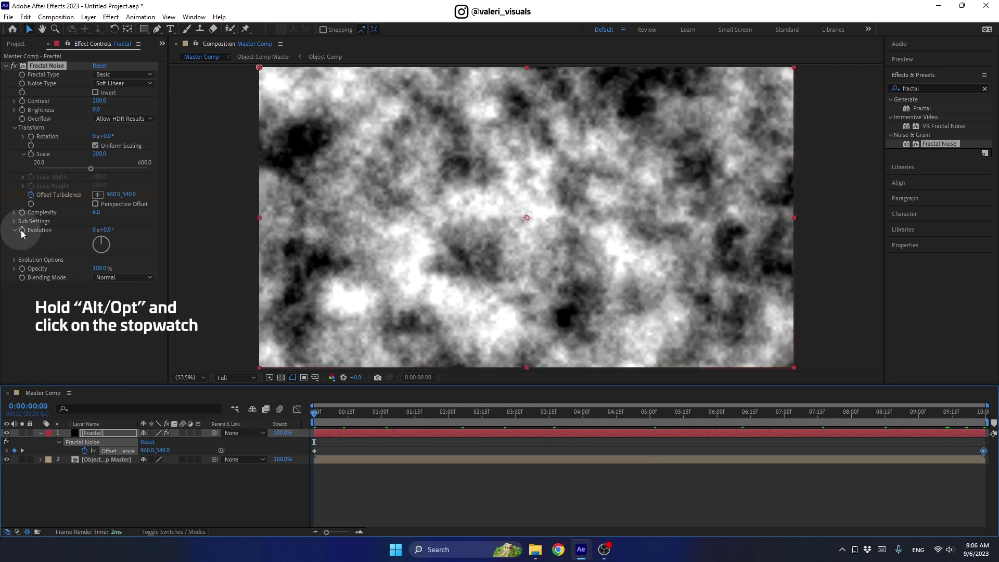
key(alt+Num_Lock)
click(24, 234)
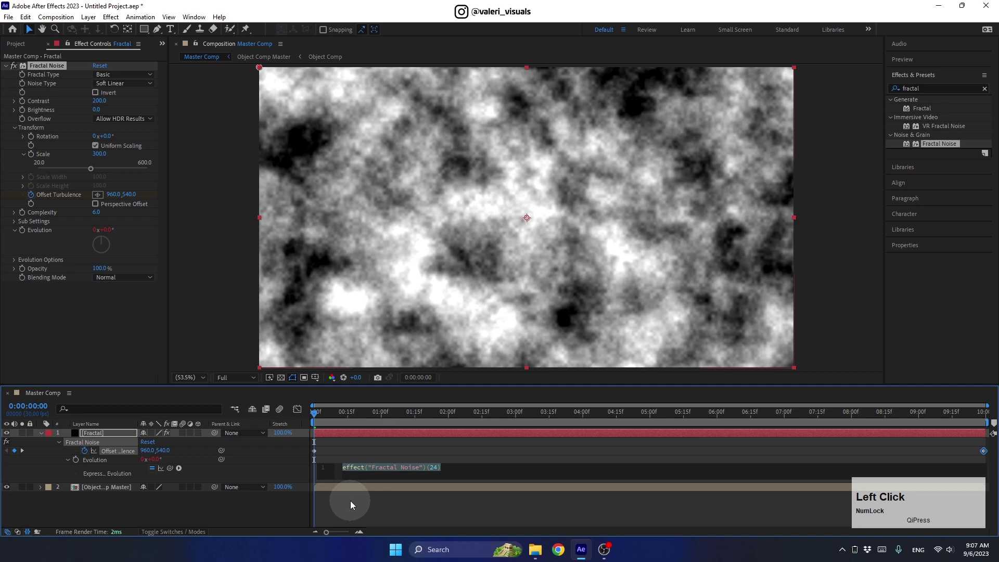
text(time)
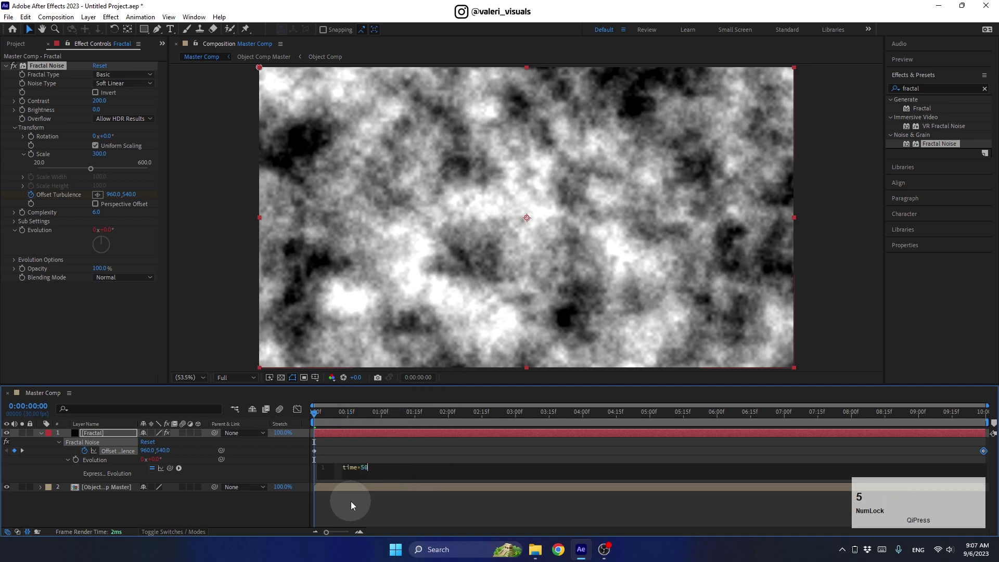
click(284, 517)
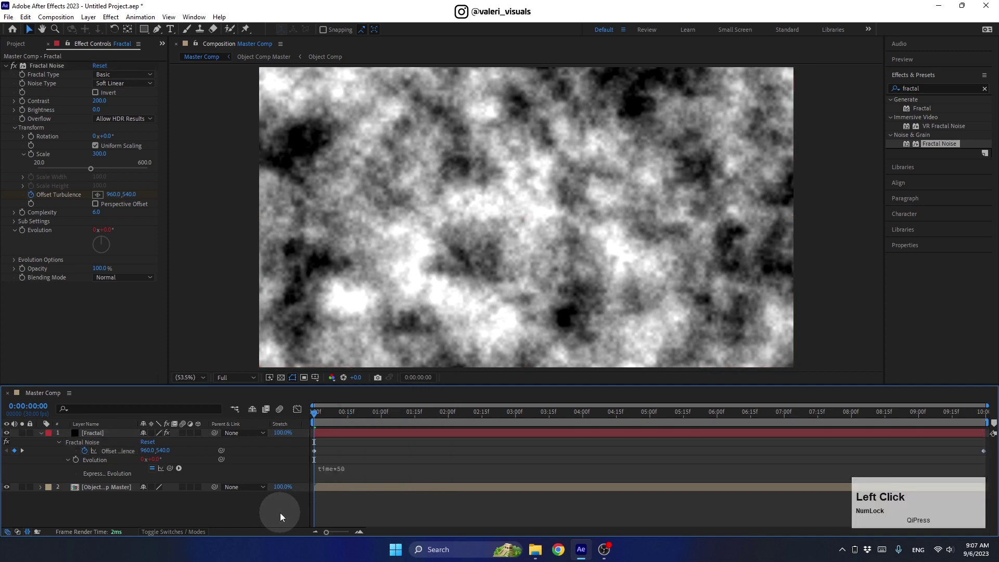
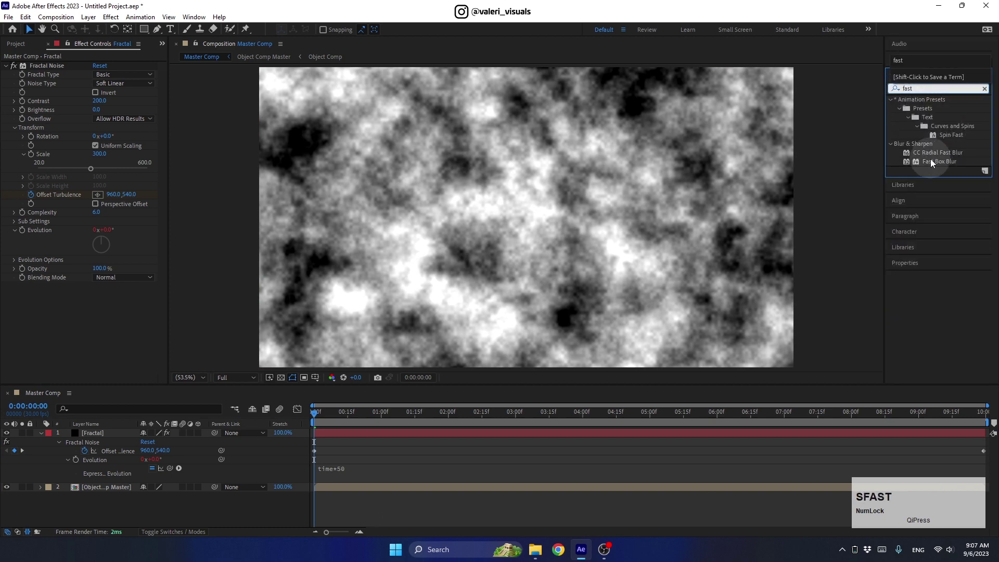
Apply Fast Box Blur with radius 5 and preview the animated noise
click(934, 163)
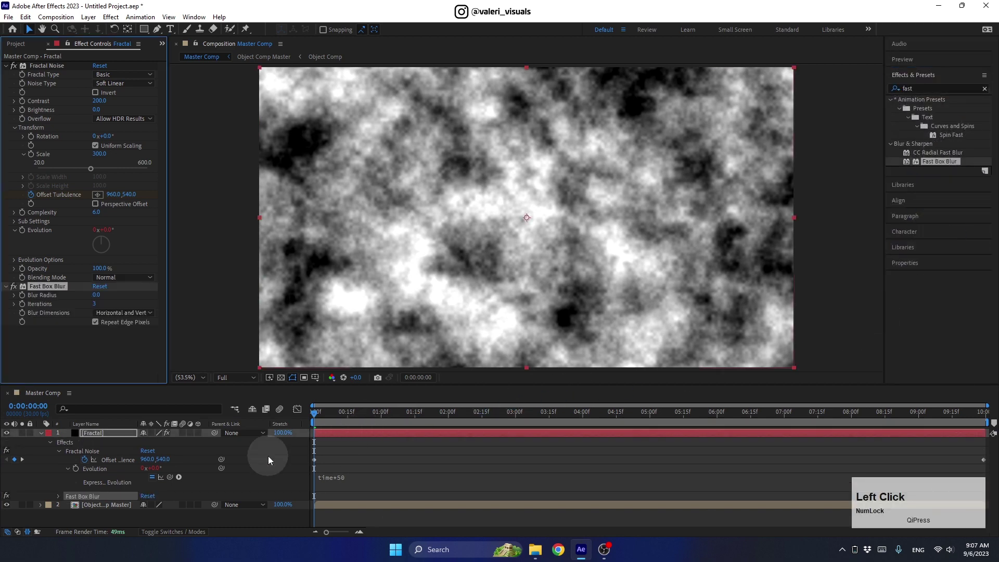
key(Return)
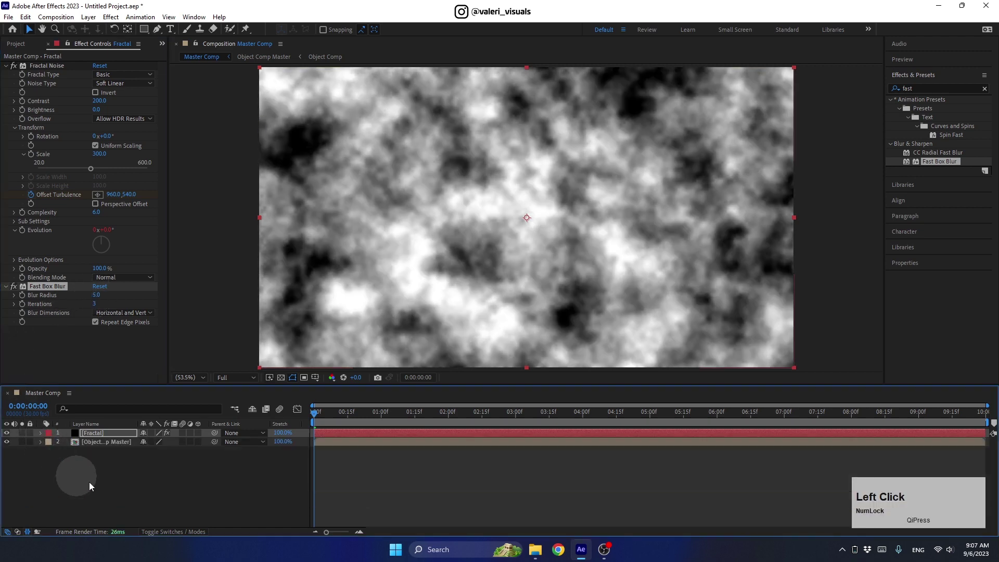
key(space)
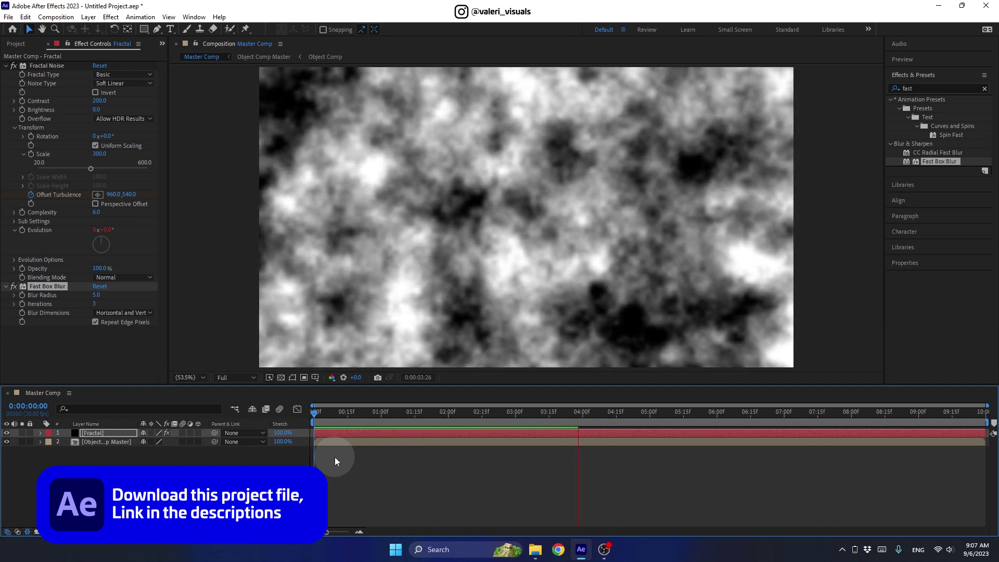
key(space)
Pre-compose the fractal layer into a composition named 'Fractal Comp'
click(708, 421)
right_click(96, 432)
click(124, 363)
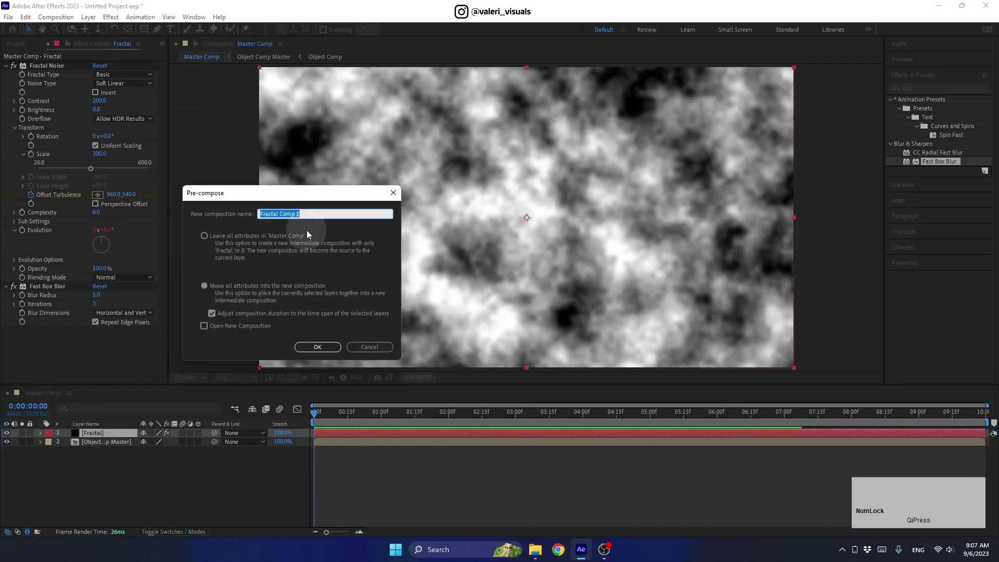
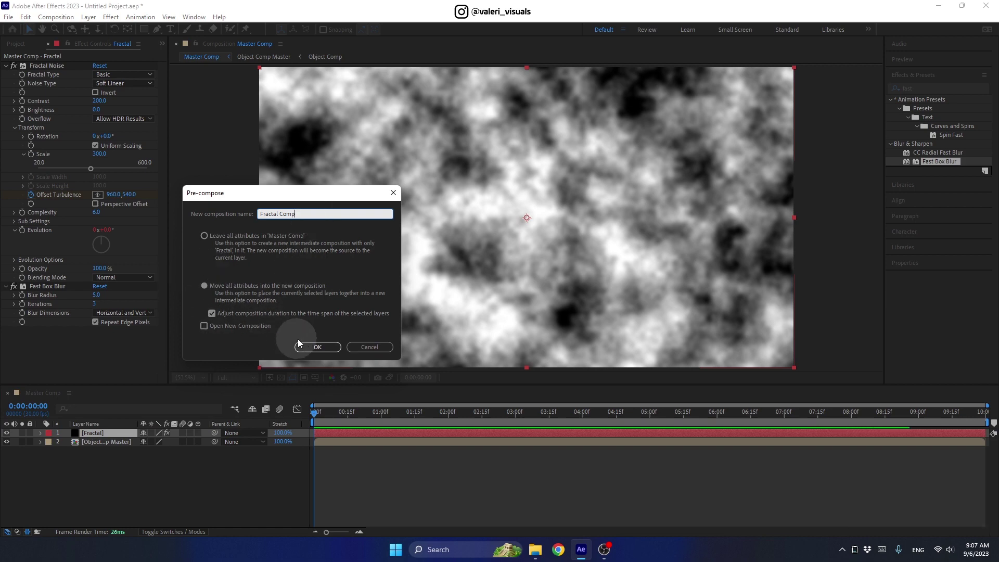
click(311, 349)
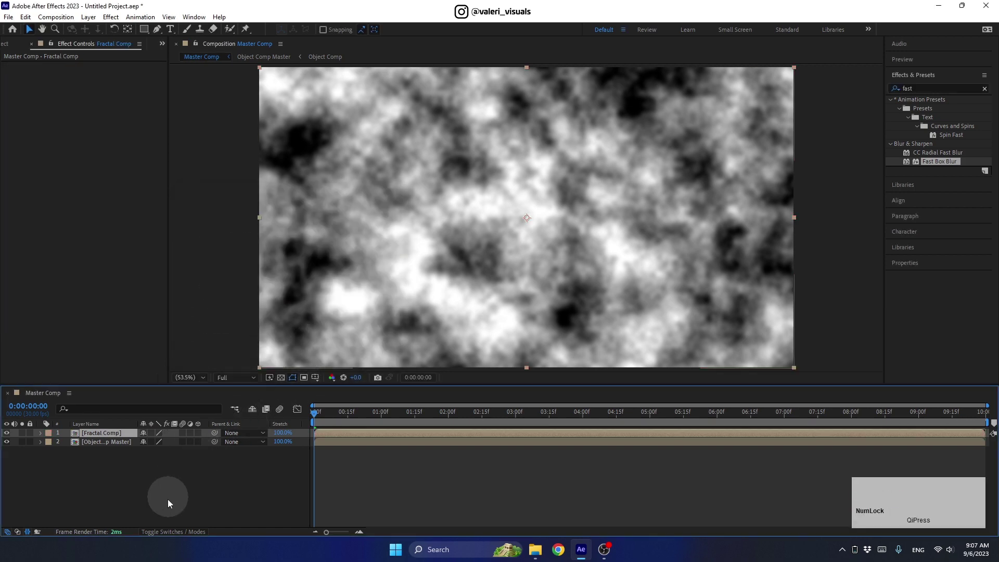
Track-matte Fractal Comp to Object Comp Master and set its Inner Shadow blend mode to Screen
click(167, 536)
click(182, 437)
scroll(up, 3)
right_click(118, 439)
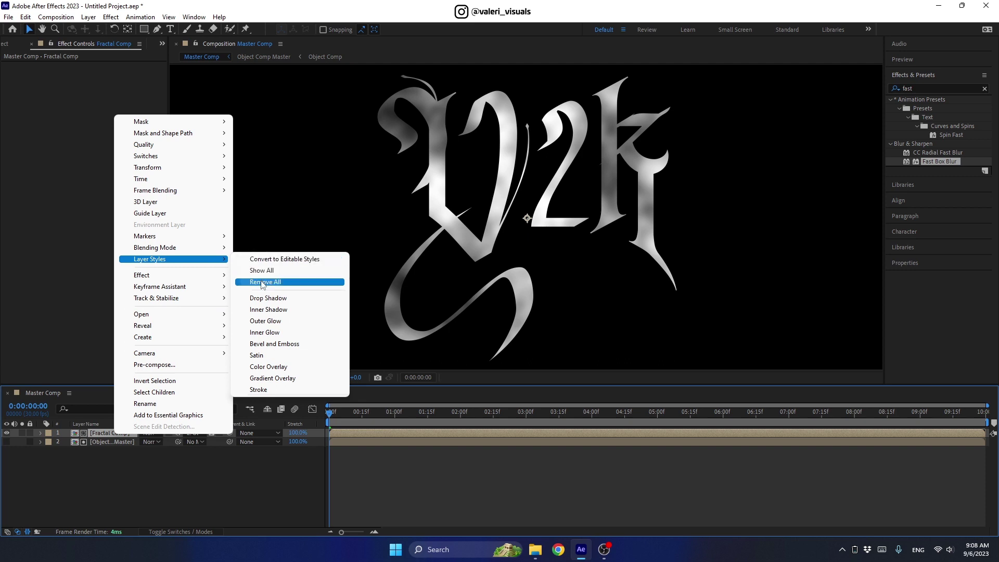
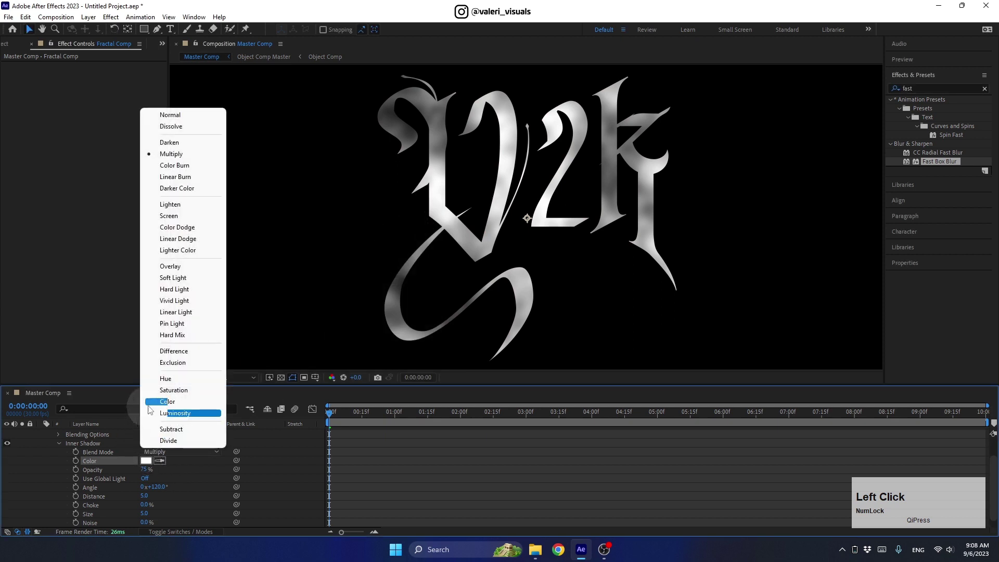
click(166, 220)
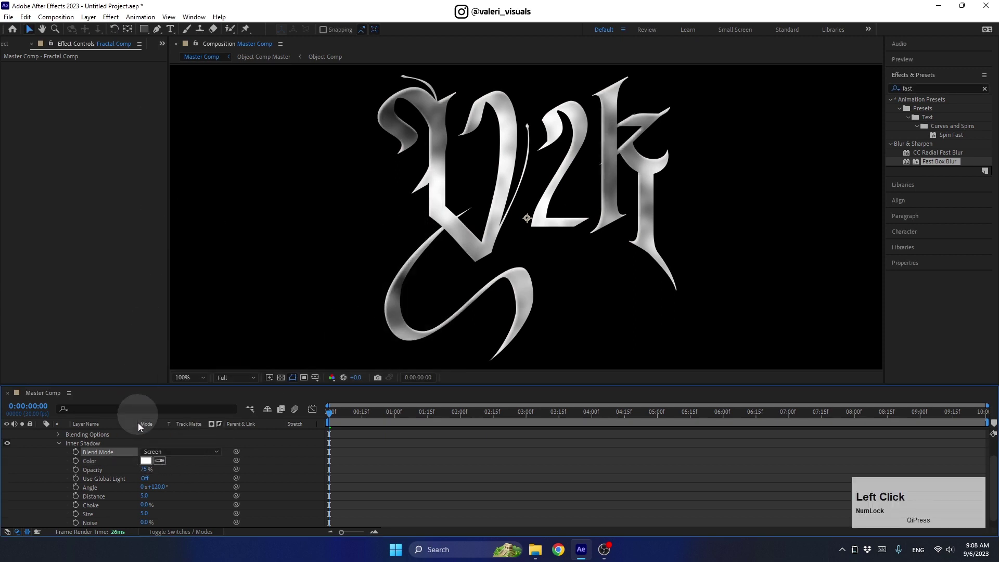
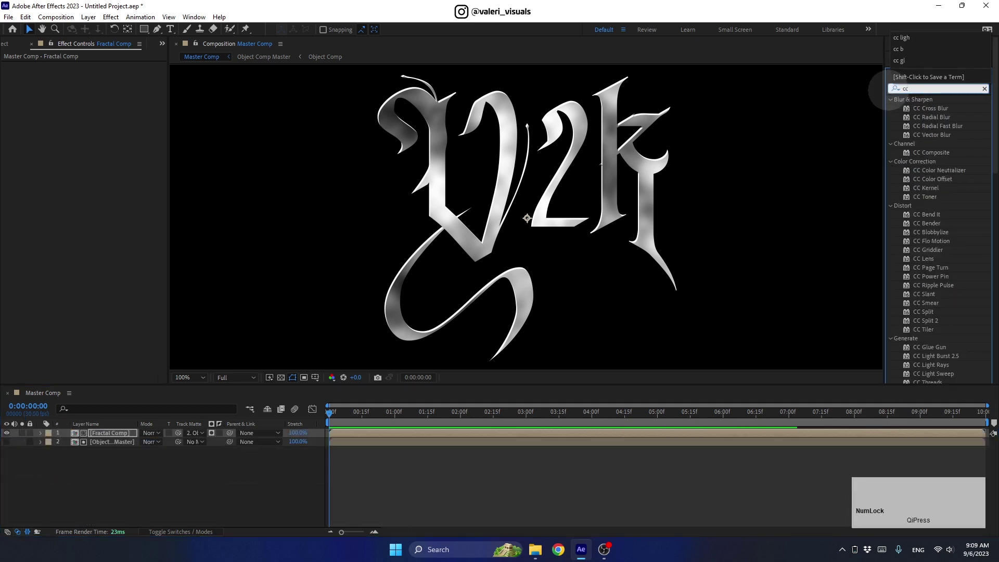
Apply CC Glass (bump map Object Comp, Luminance, height 80, displacement 500) and CC Blobbylize blobbed by Object Comp Master, Alpha, Cut Away 2
key(g)
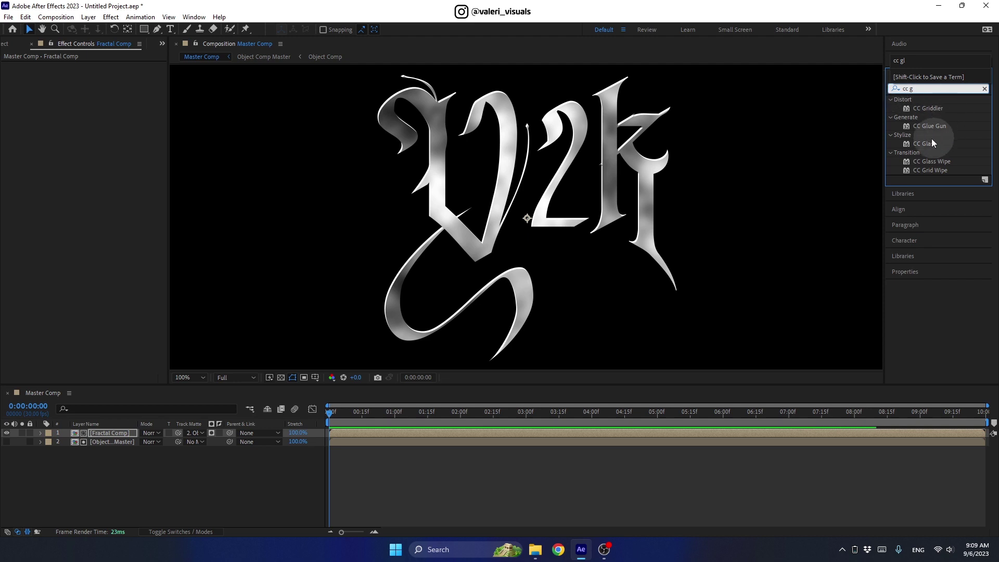
click(931, 148)
click(17, 78)
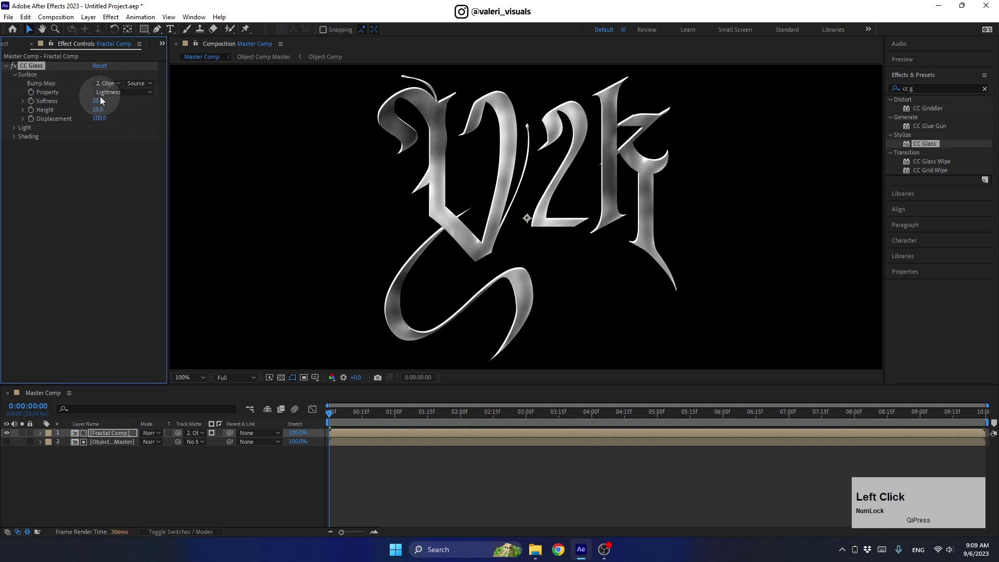
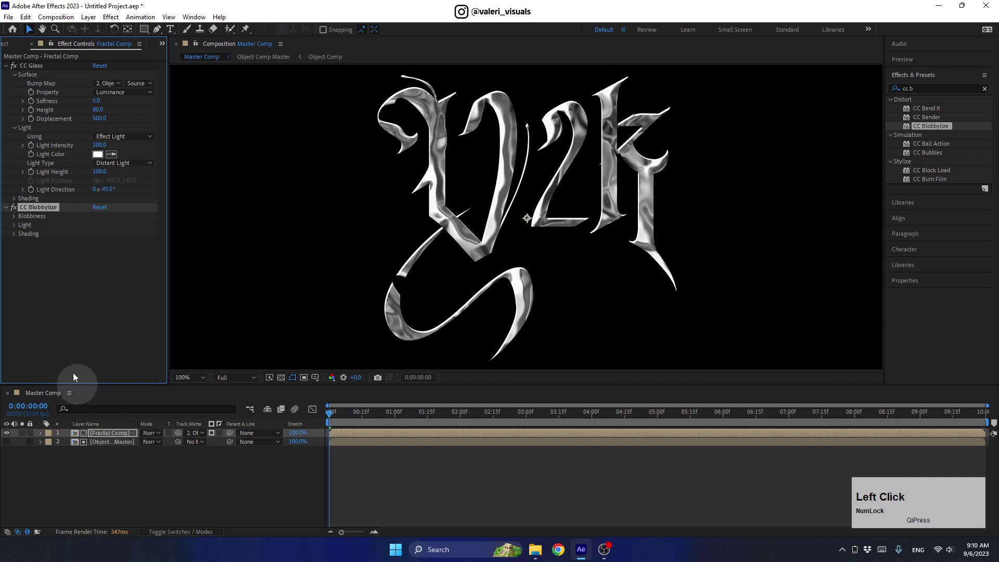
click(18, 218)
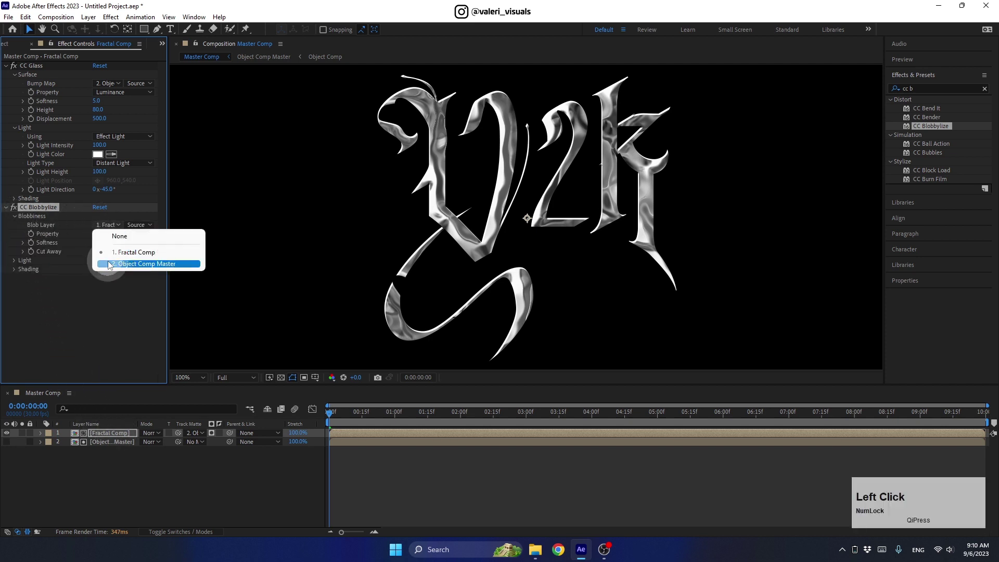
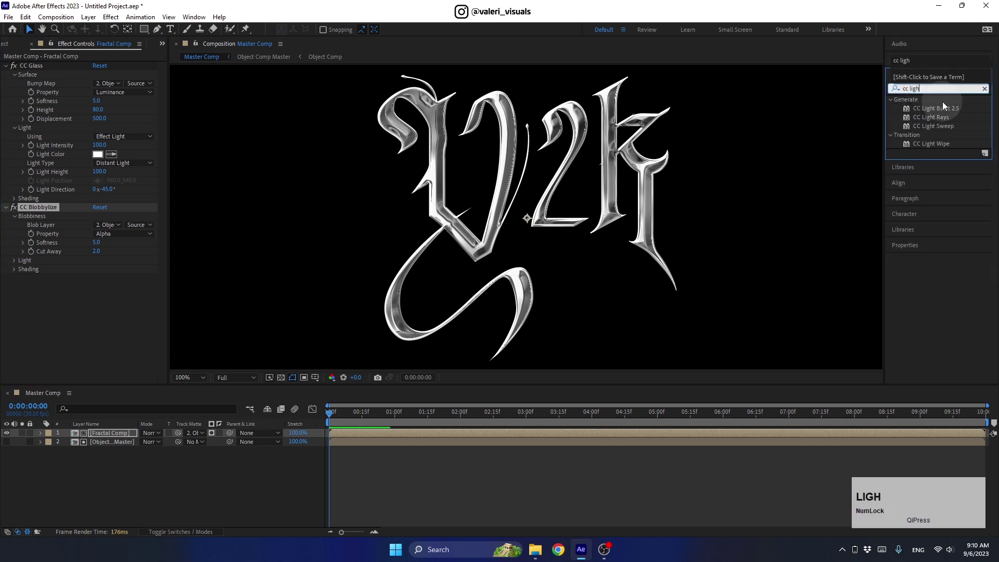
Apply CC Light Sweep to Fractal Comp, set its edge intensity and park the time at 3 seconds
click(935, 130)
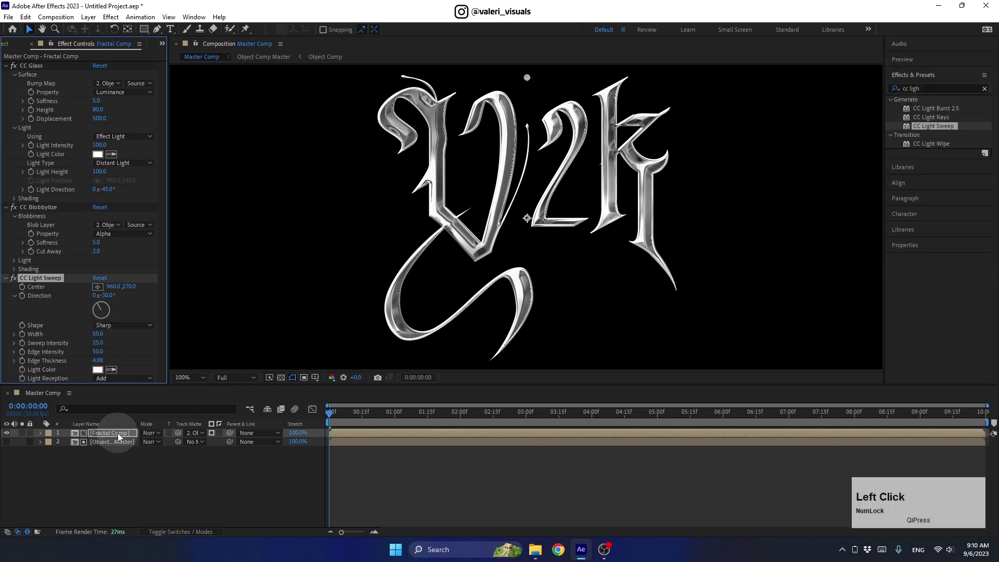
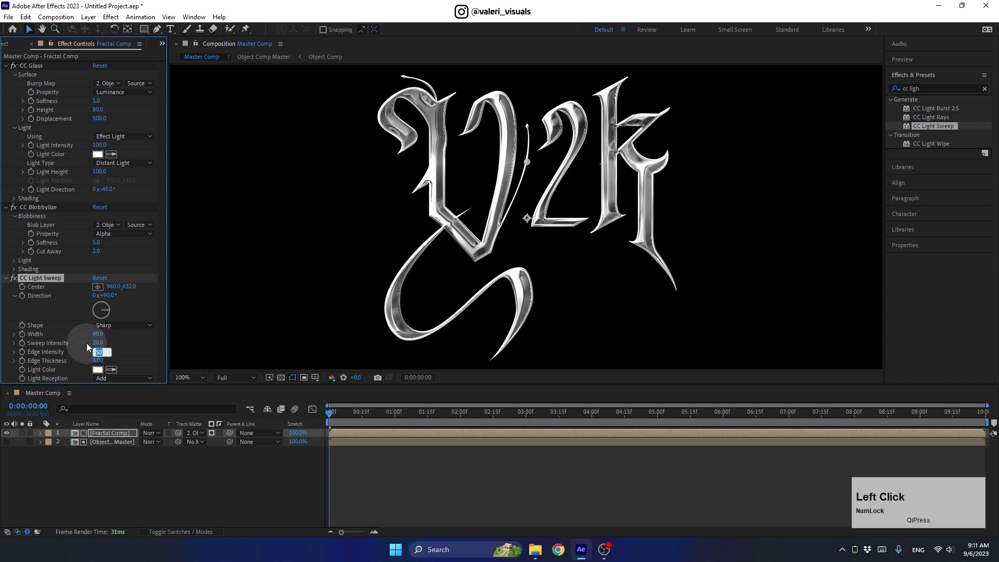
key(Return)
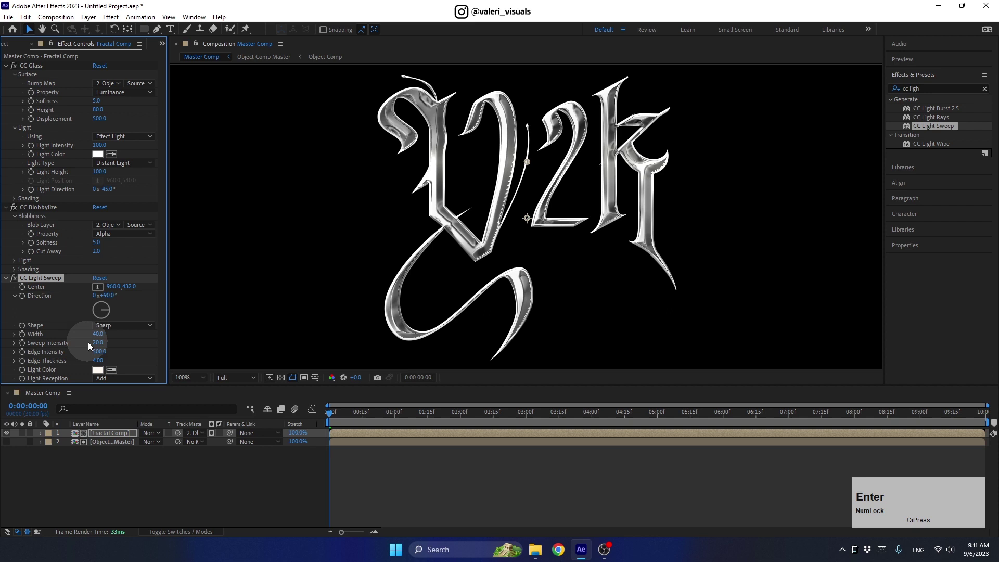
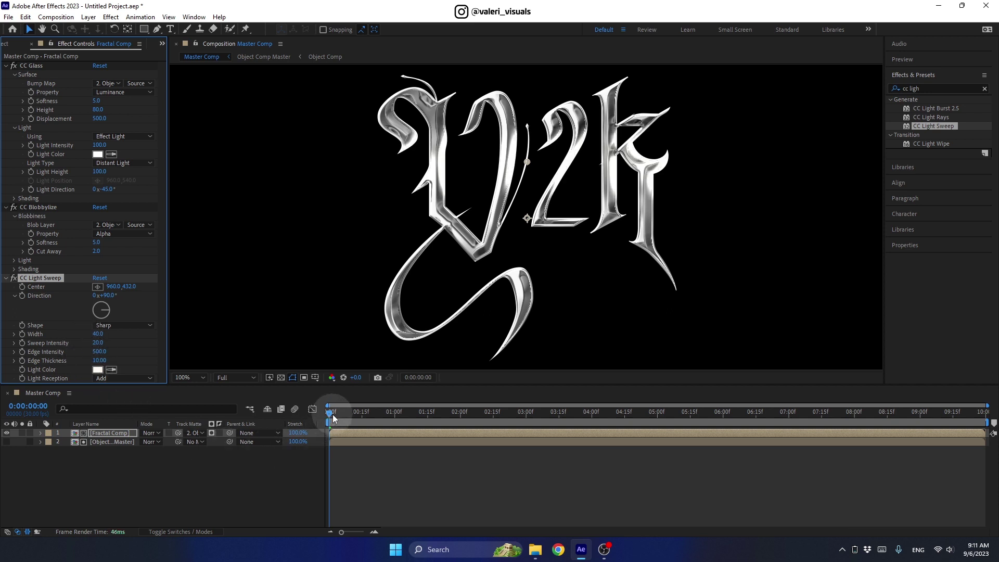
click(339, 419)
click(196, 381)
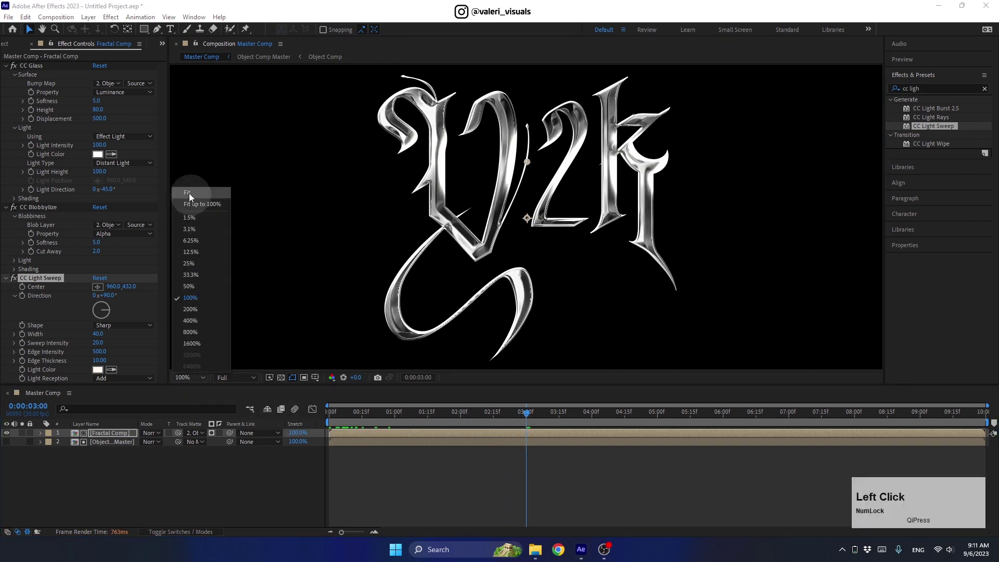
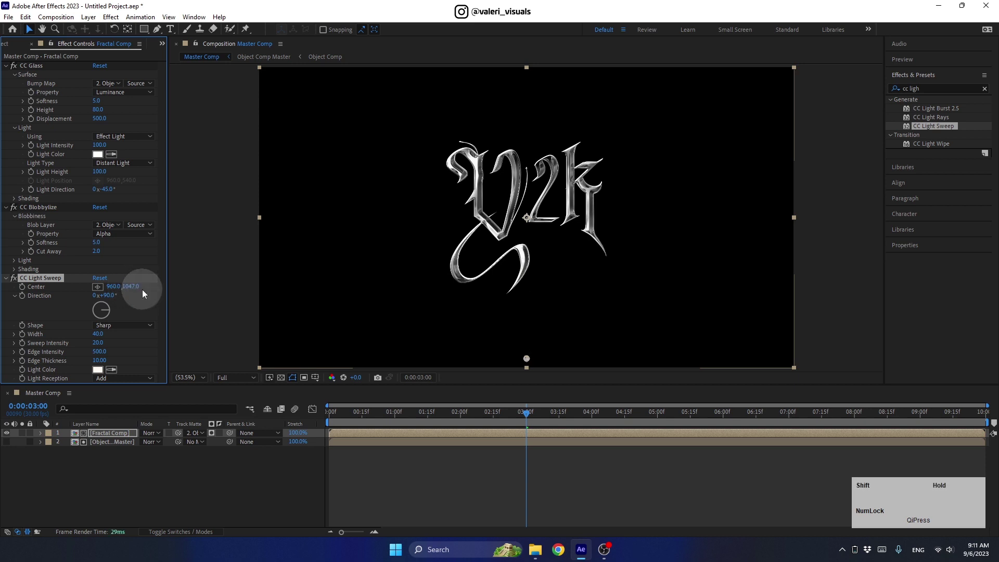
Keyframe Center from (960,1047) at 3s to (960,5) at 7s and Easy Ease both keyframes
click(25, 289)
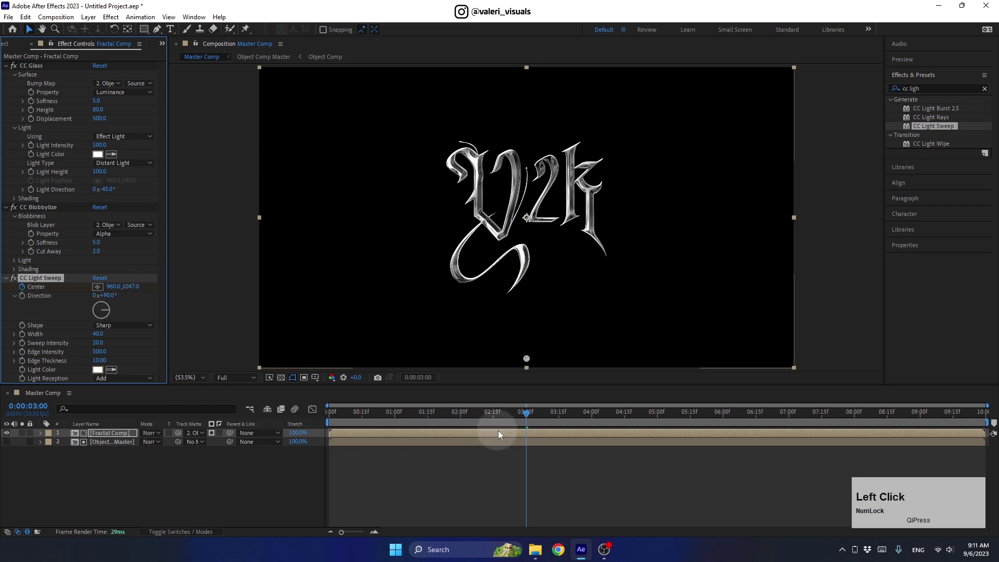
key(u)
drag(552, 420, 728, 431)
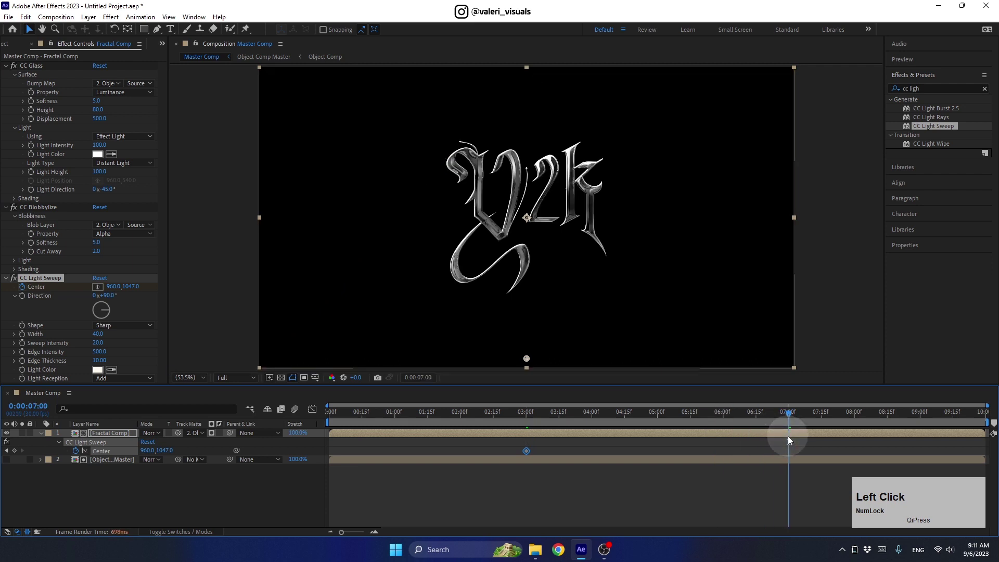
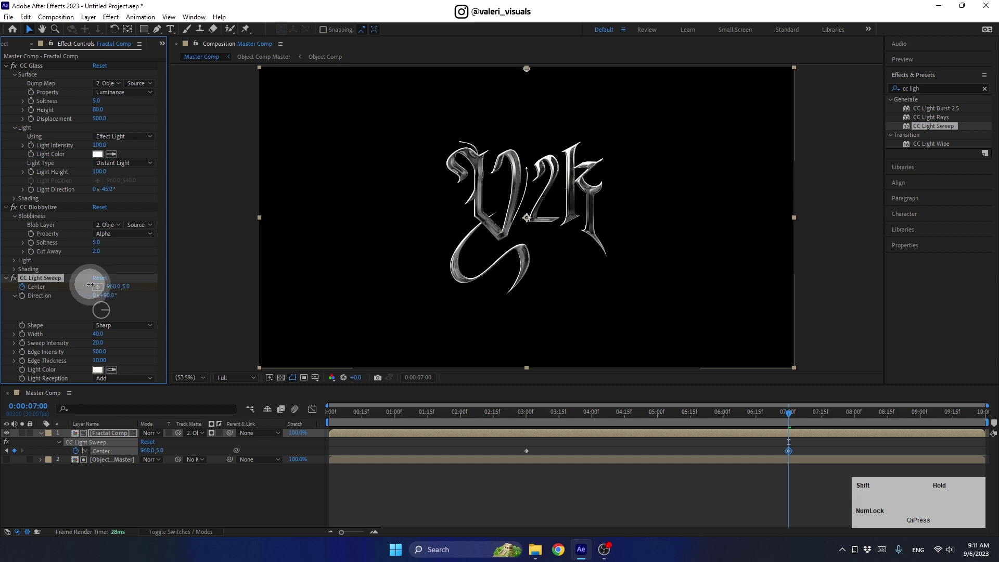
click(806, 453)
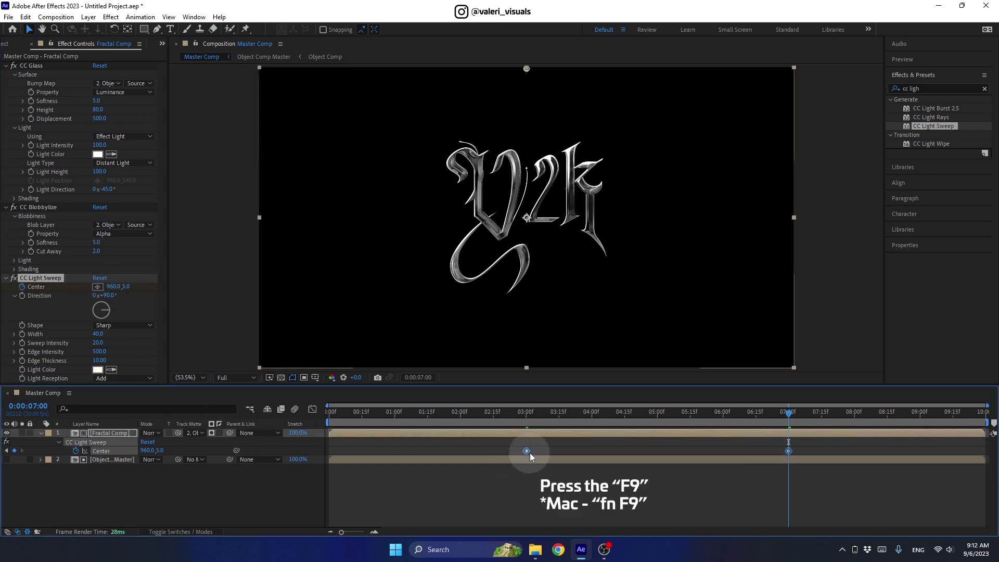
key(F9)
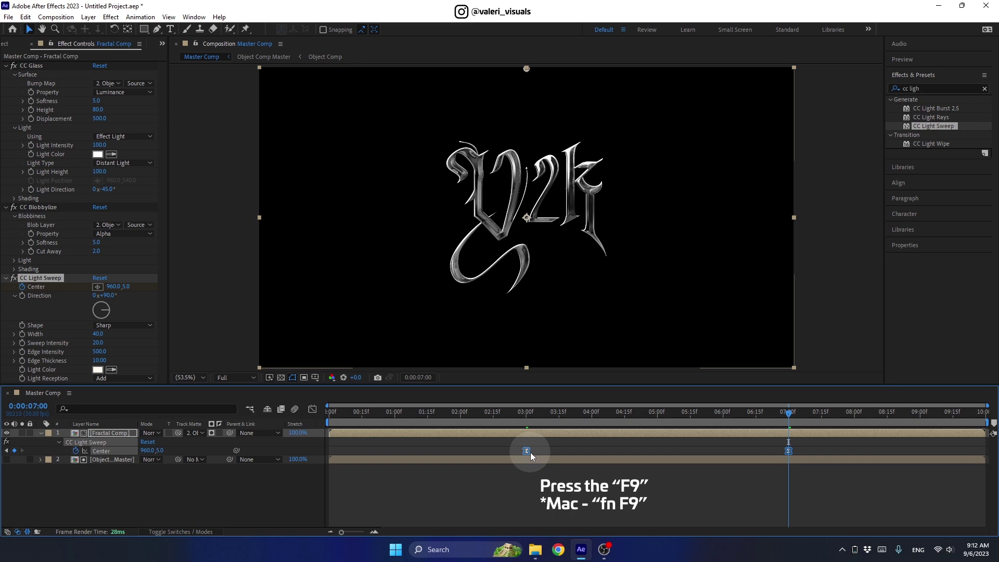
Scrub partway into the sweep to check it and collapse Fractal Comp's properties
click(791, 415)
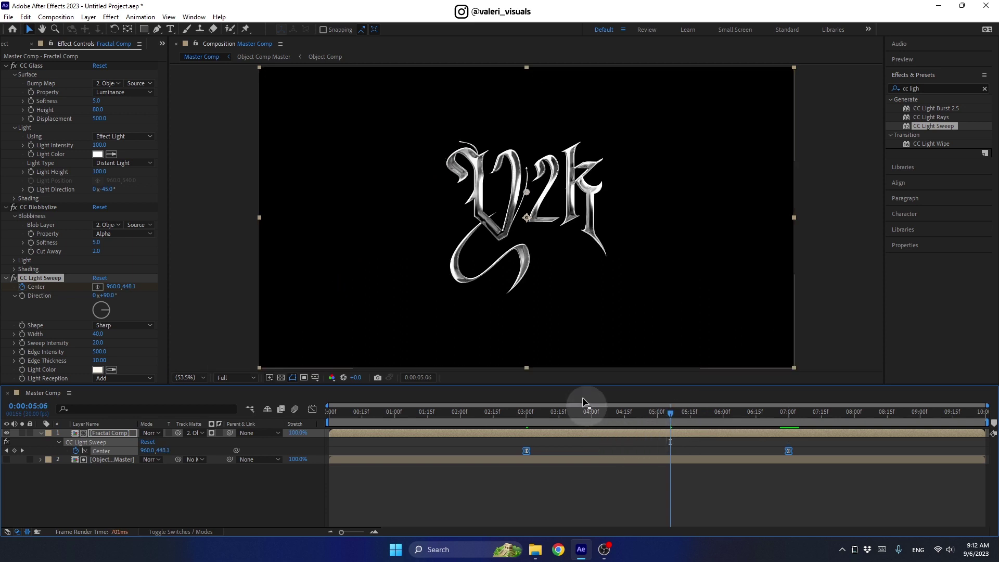
scroll(up, 3)
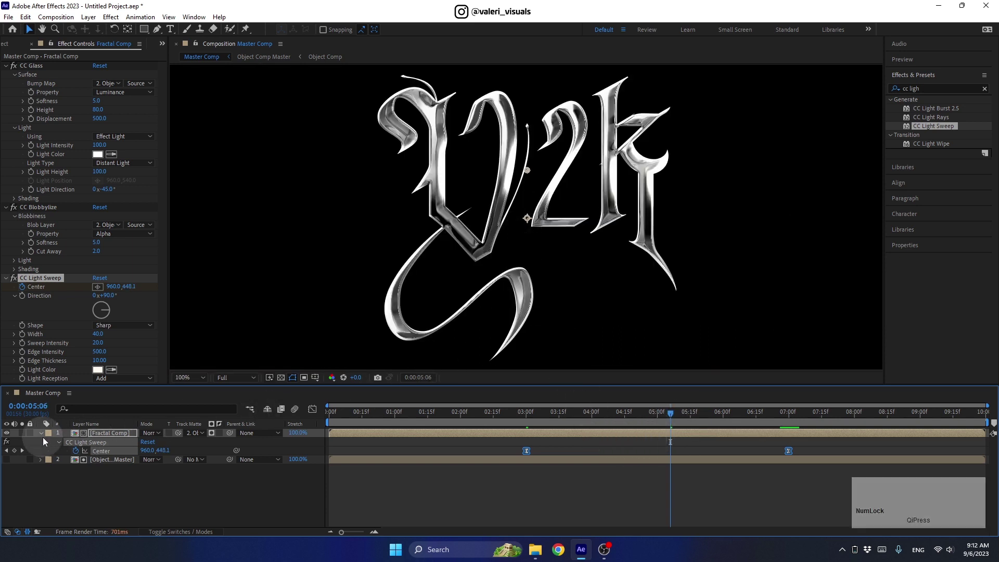
click(44, 437)
right_click(96, 493)
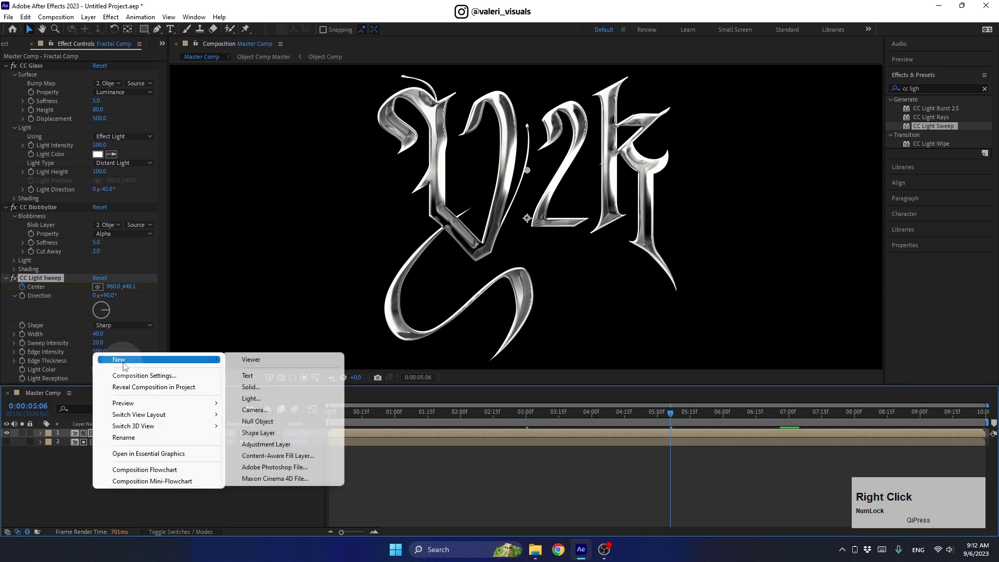
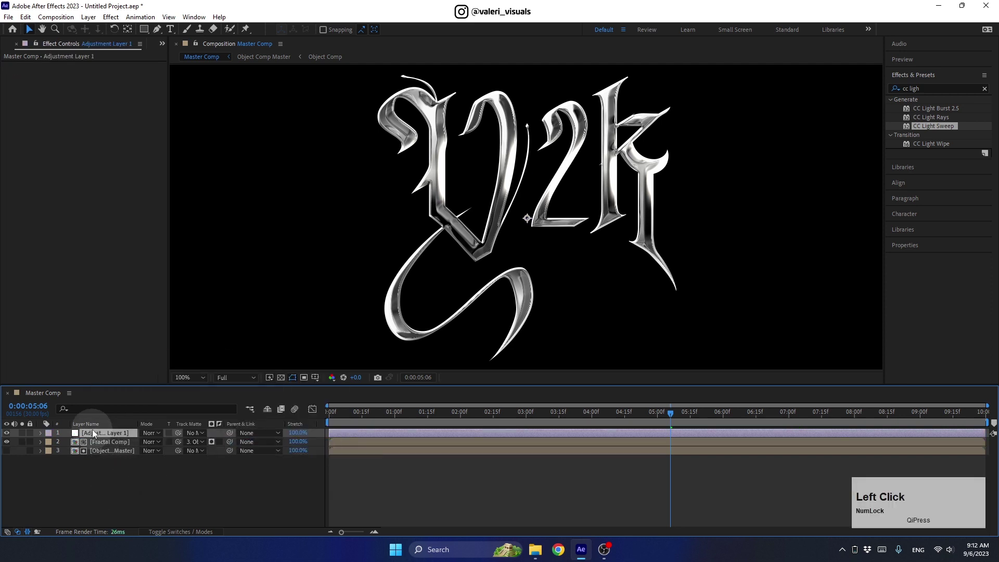
Rename the new adjustment layer to Filter
click(97, 436)
key(Return)
text(fter)
key(Return)
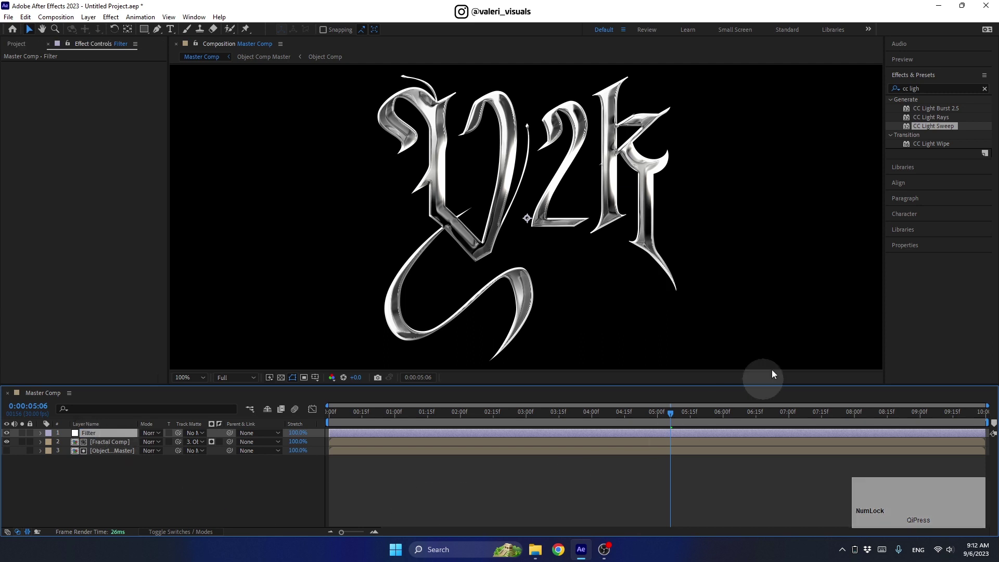
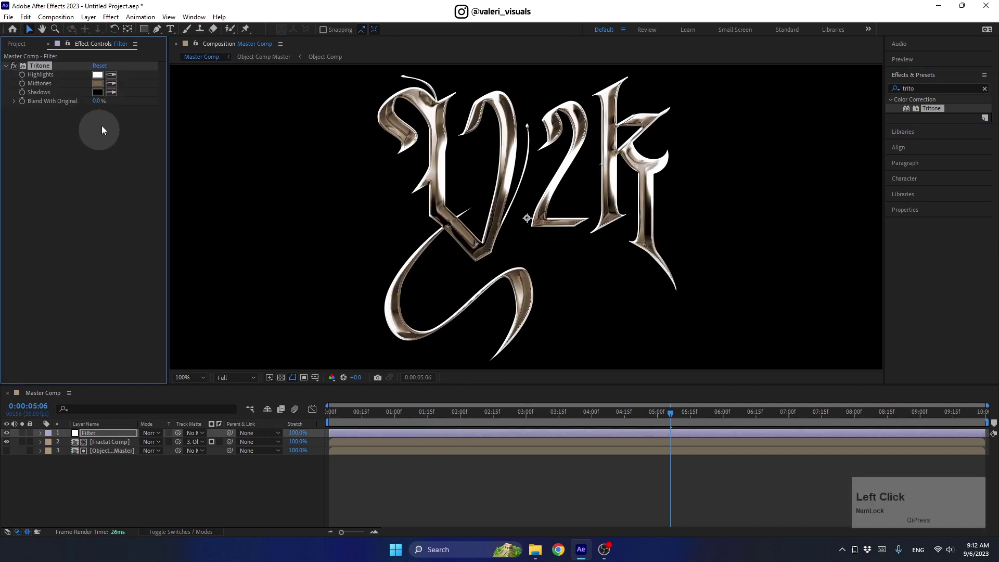
Apply Tritone with a chosen midtone colour, keyframe Blend With Original 100% at 3s to 0% at 7s with Easy Ease, and preview at 5s
click(98, 86)
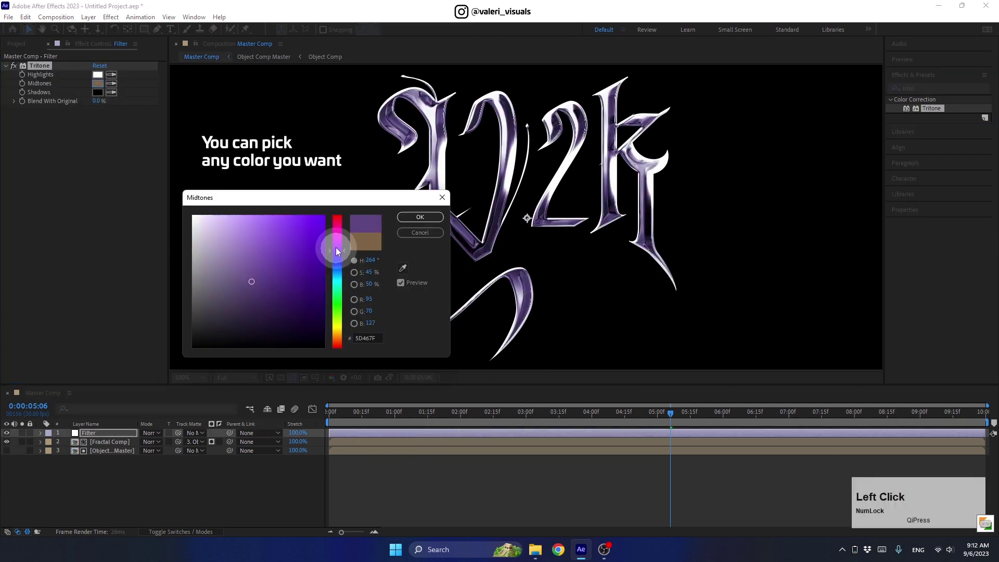
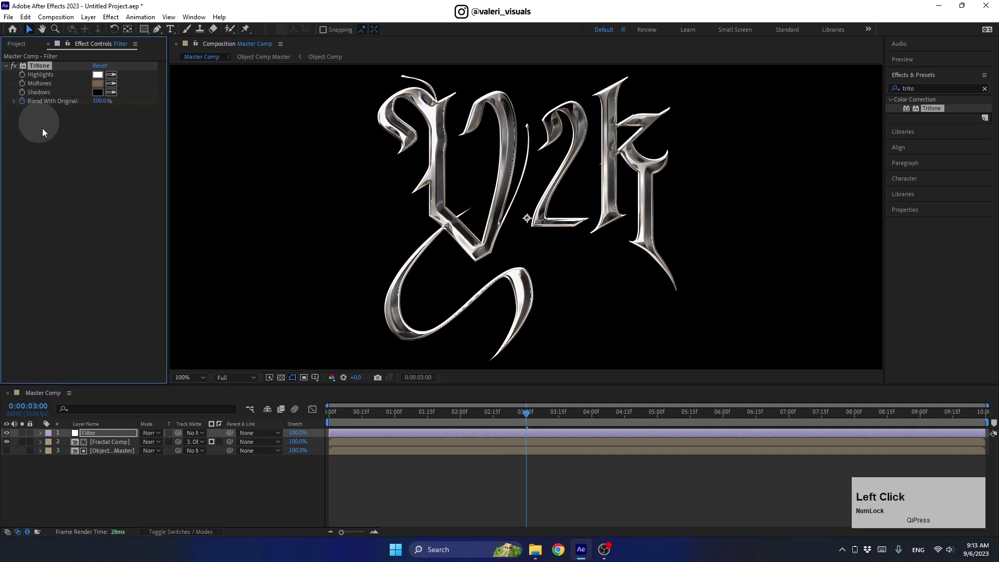
key(u)
click(546, 419)
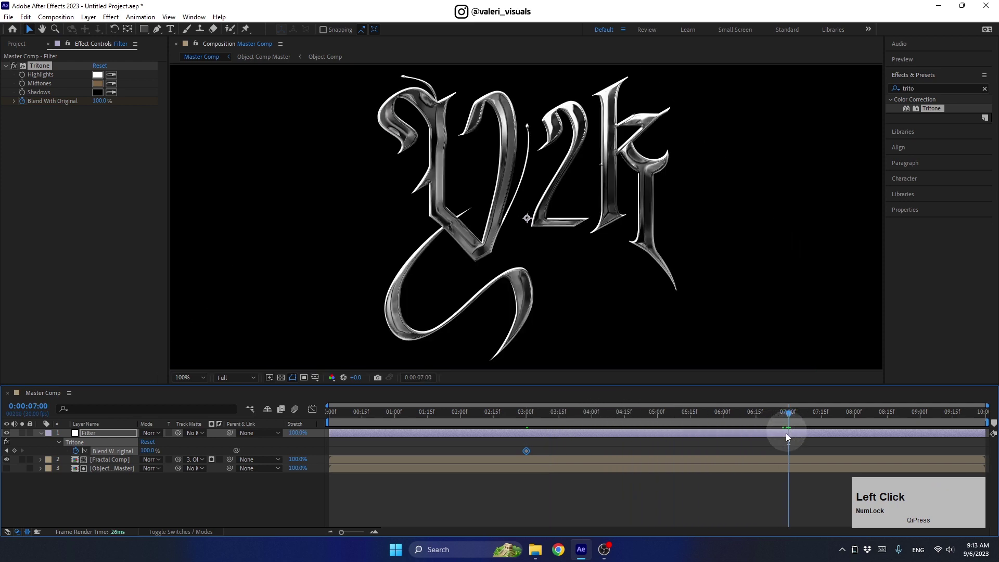
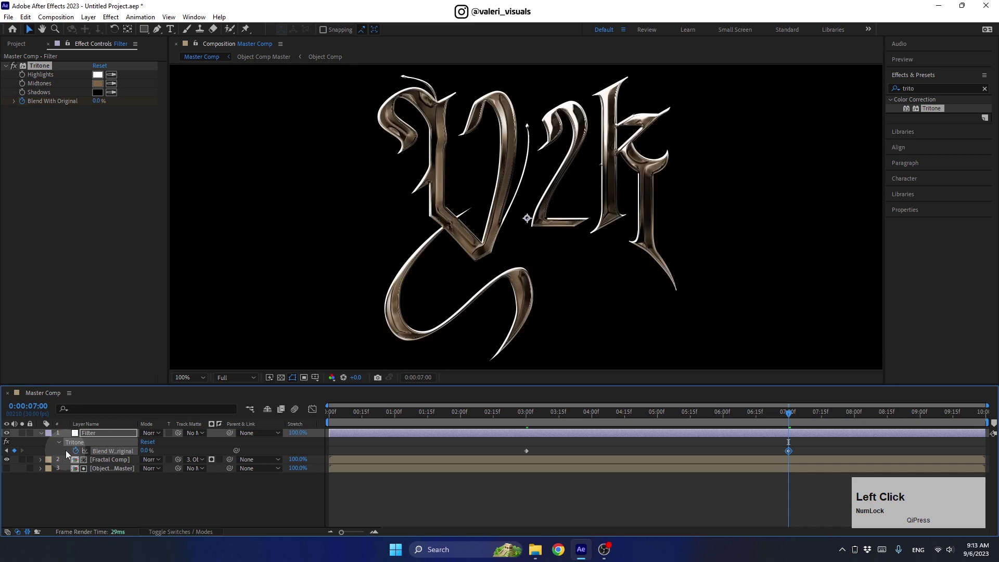
click(509, 449)
key(F9)
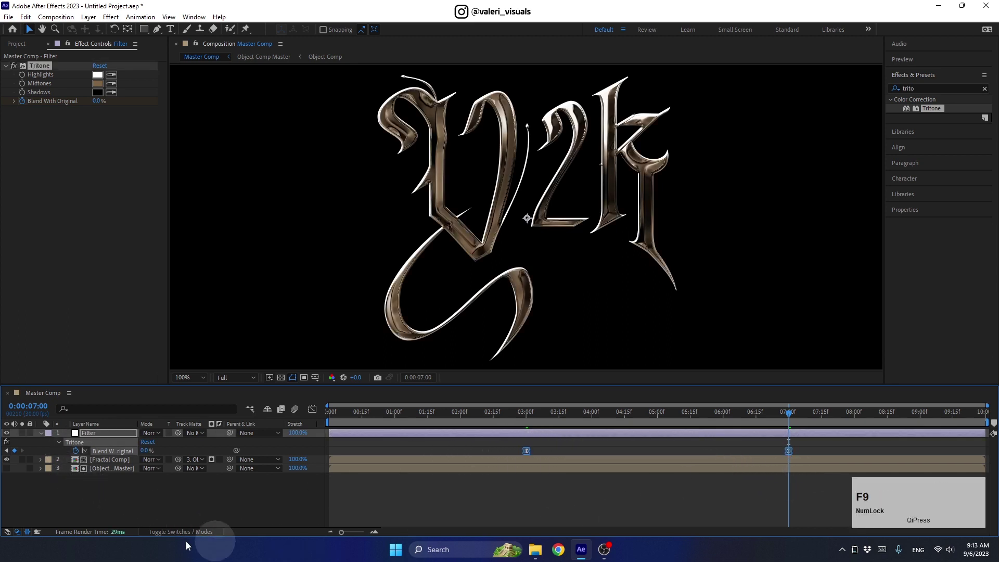
click(43, 437)
click(737, 420)
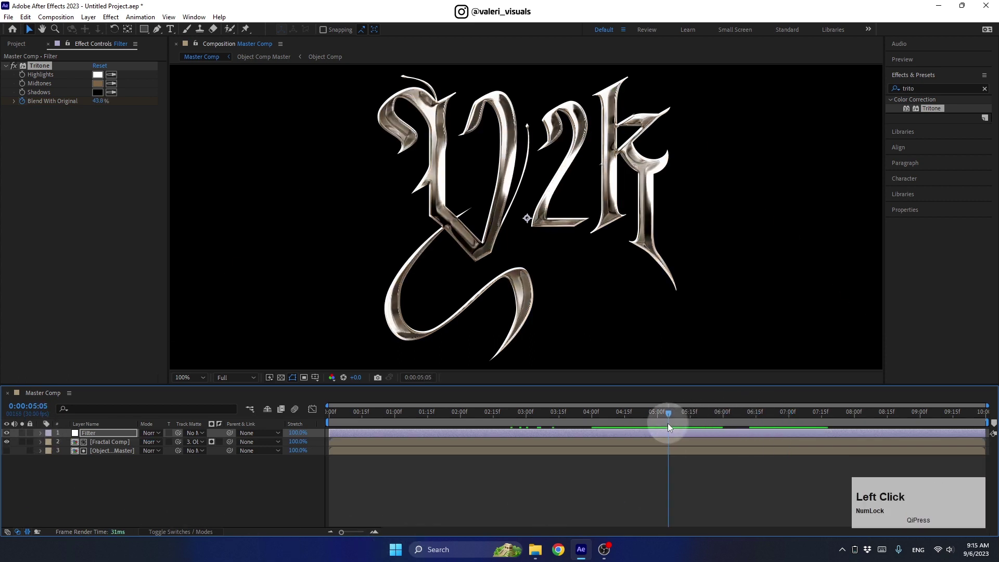
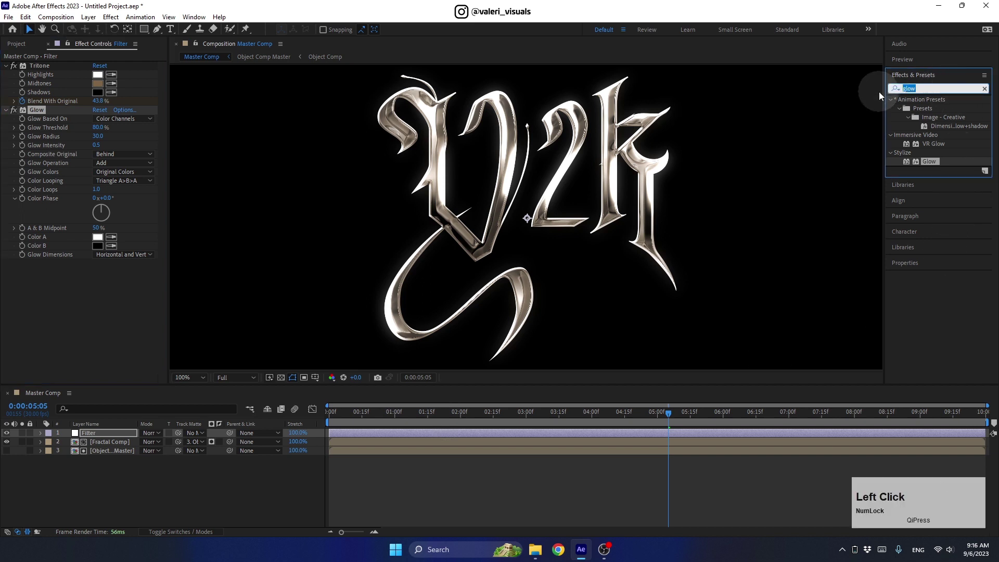
Apply Noise HLS to Filter with hue, lightness and saturation at 5%, toggling the layer to compare
text(noise)
click(931, 163)
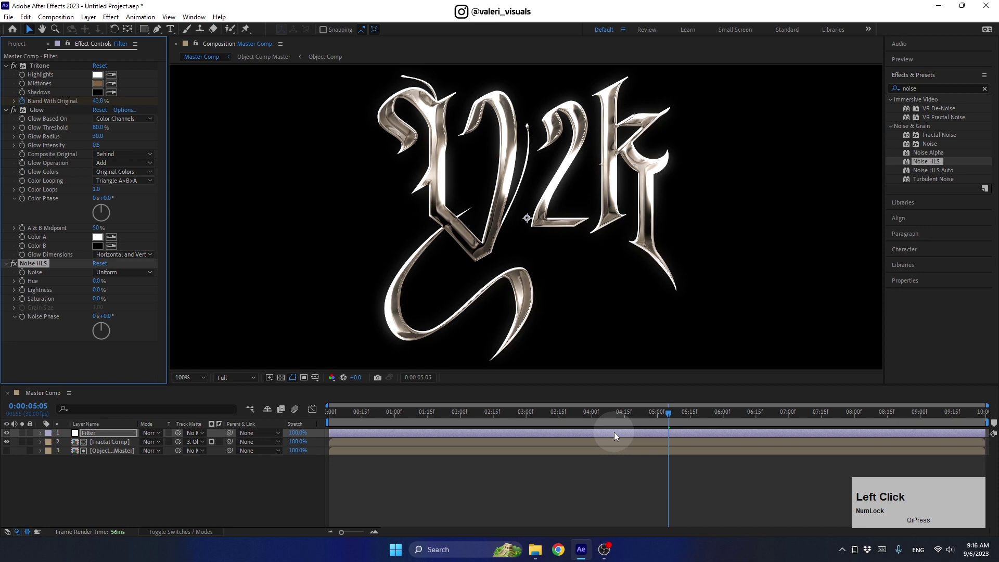
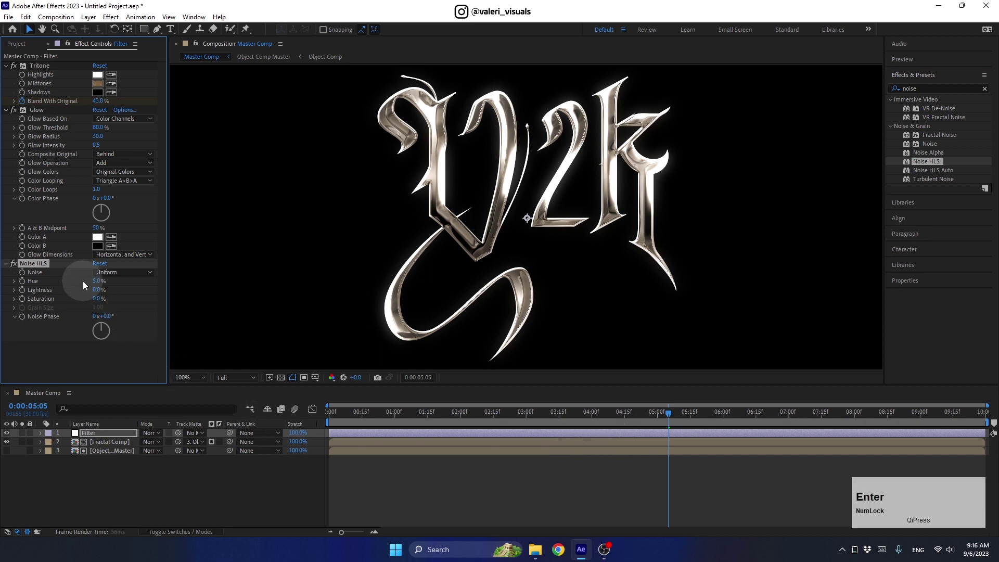
click(94, 296)
key(Return)
key(Return)
scroll(up, 3)
click(9, 437)
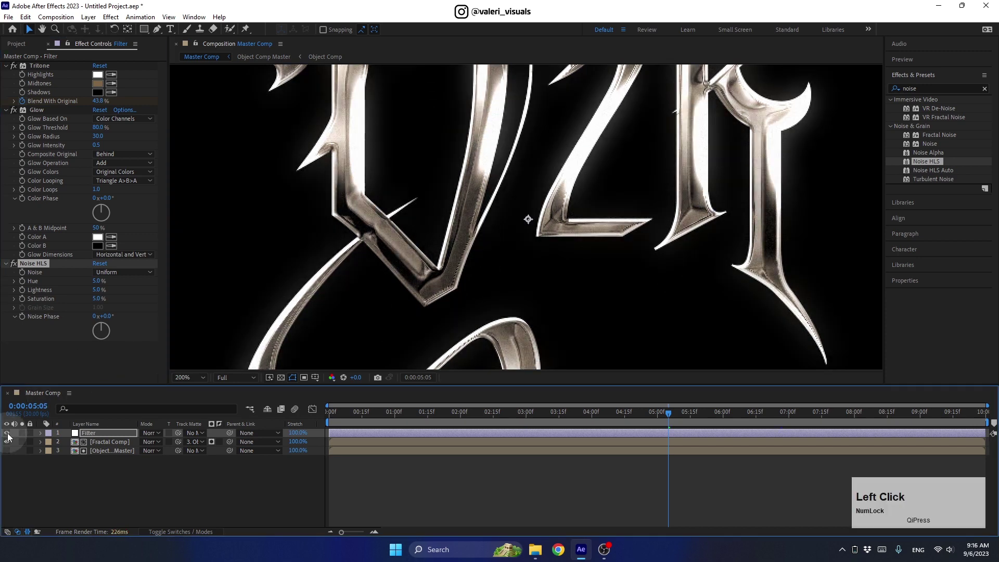
scroll(down, 3)
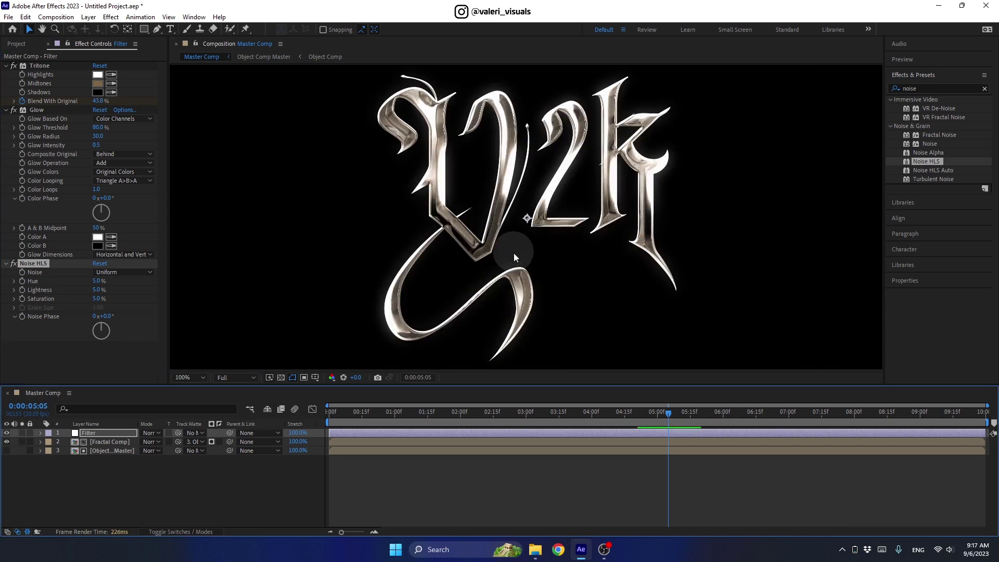
Inside Object Comp Master add an adjustment layer above the Y2k text with Simple Choker at Choke Matte 60
click(103, 454)
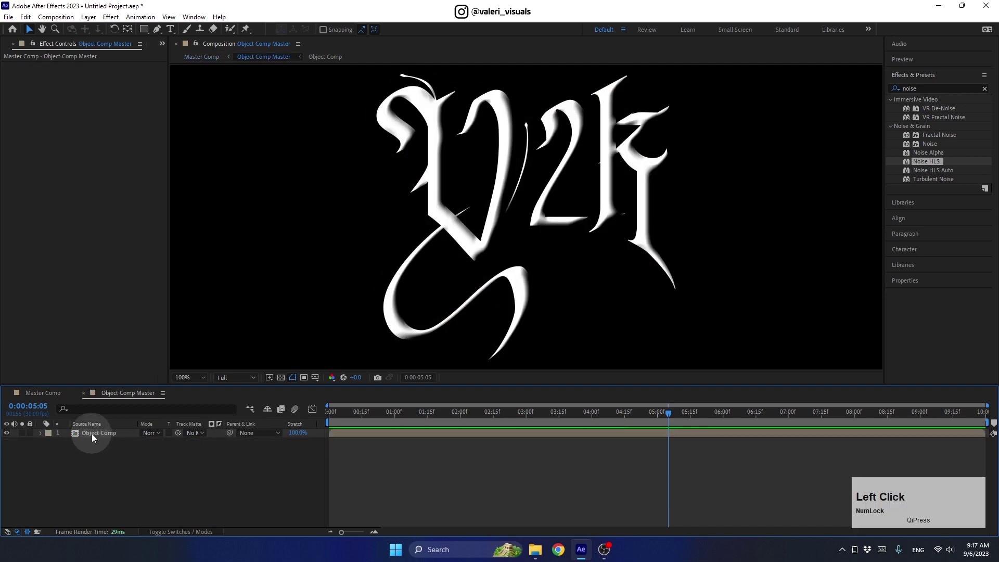
right_click(93, 475)
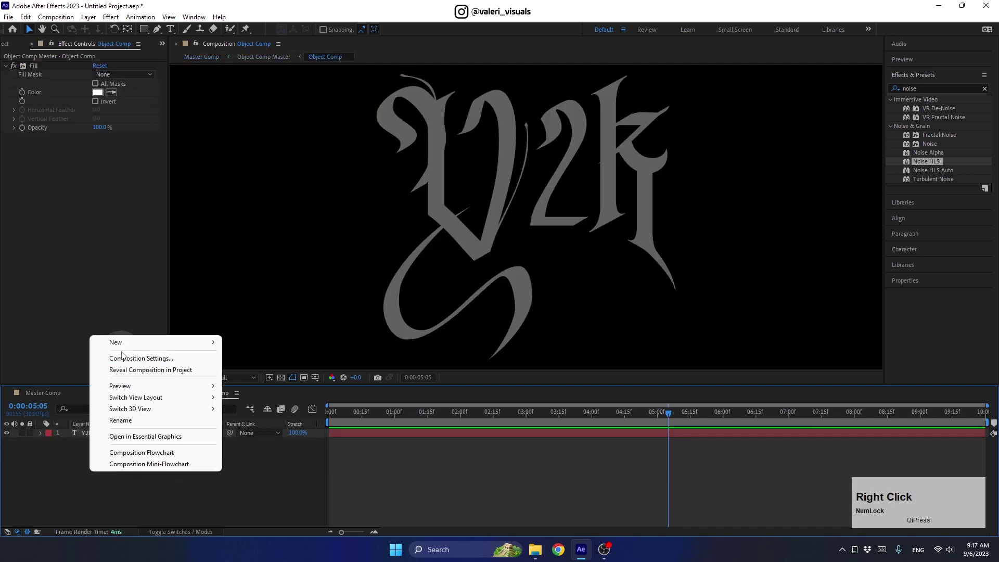
click(258, 429)
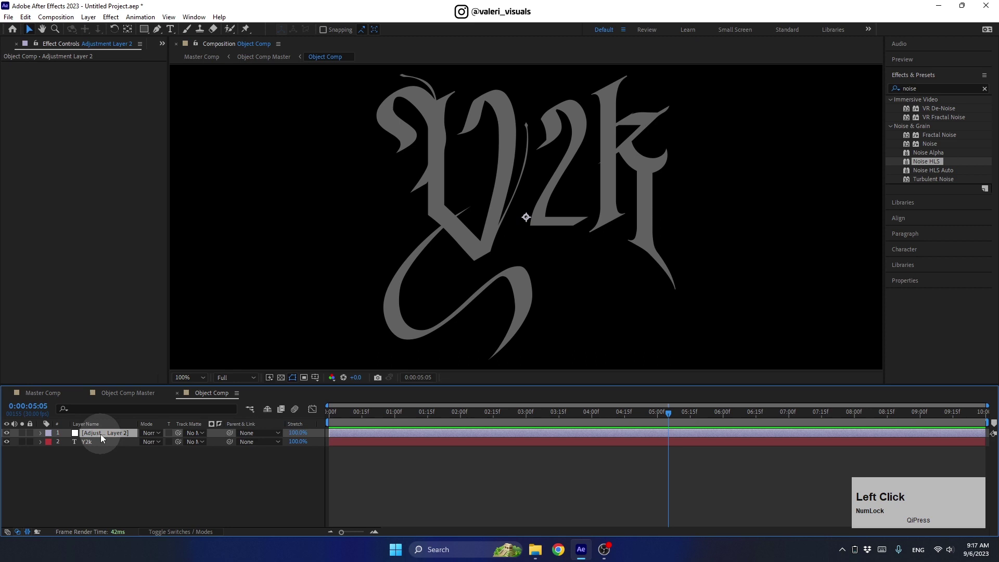
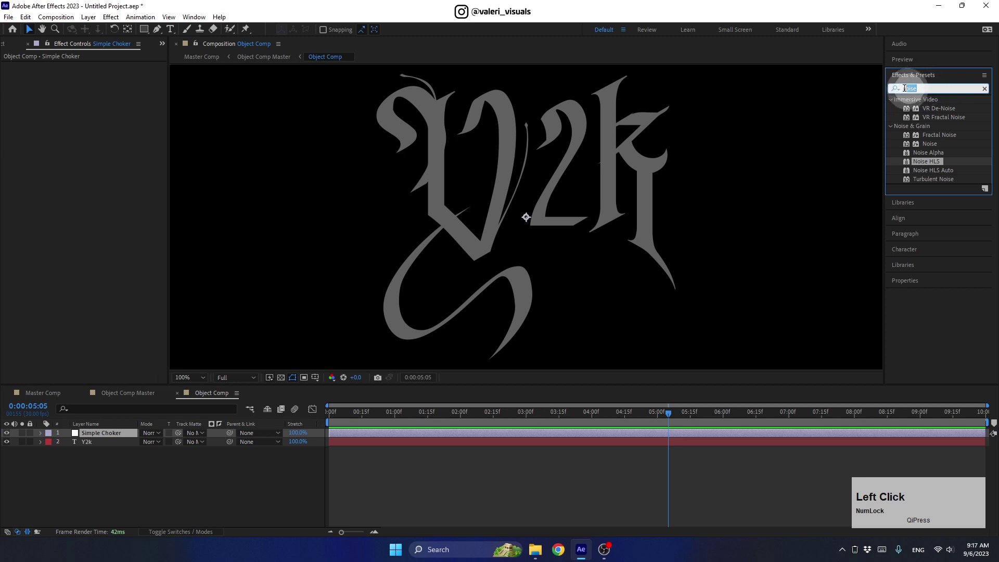
text(simpl)
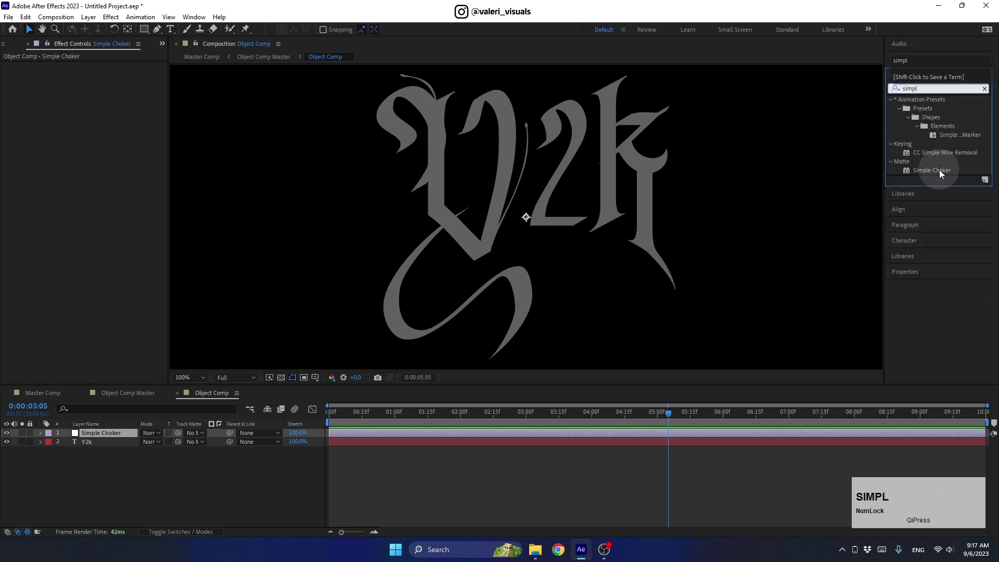
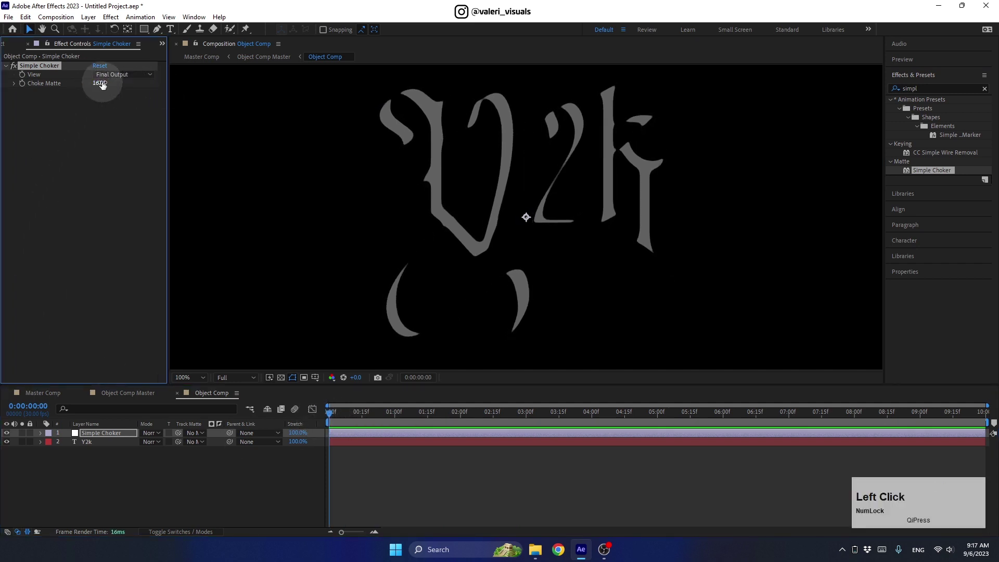
key(Return)
Keyframe Choke Matte from 60 at 0s to 0 at 3s and ease the keyframes in the Graph Editor
click(25, 88)
key(u)
click(345, 423)
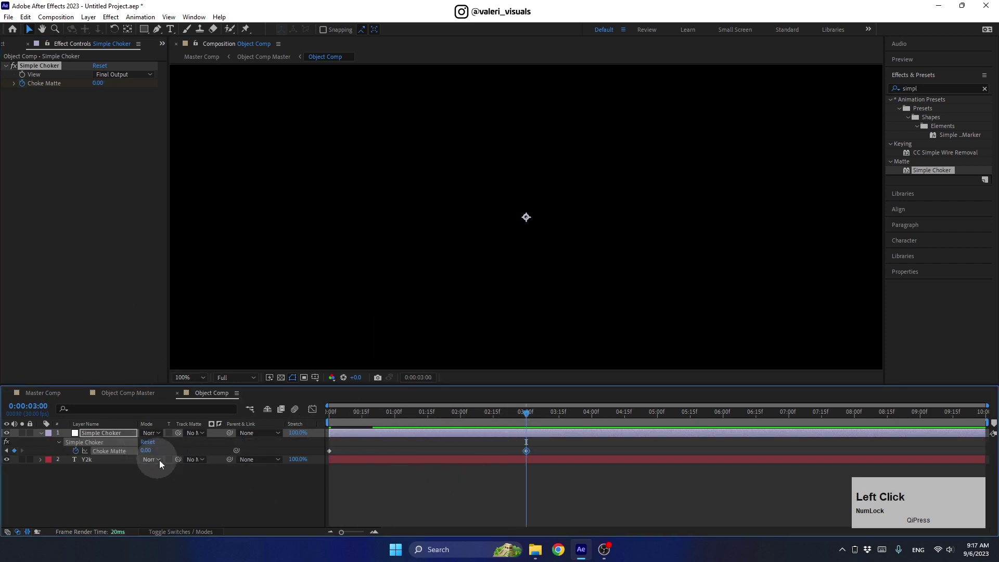
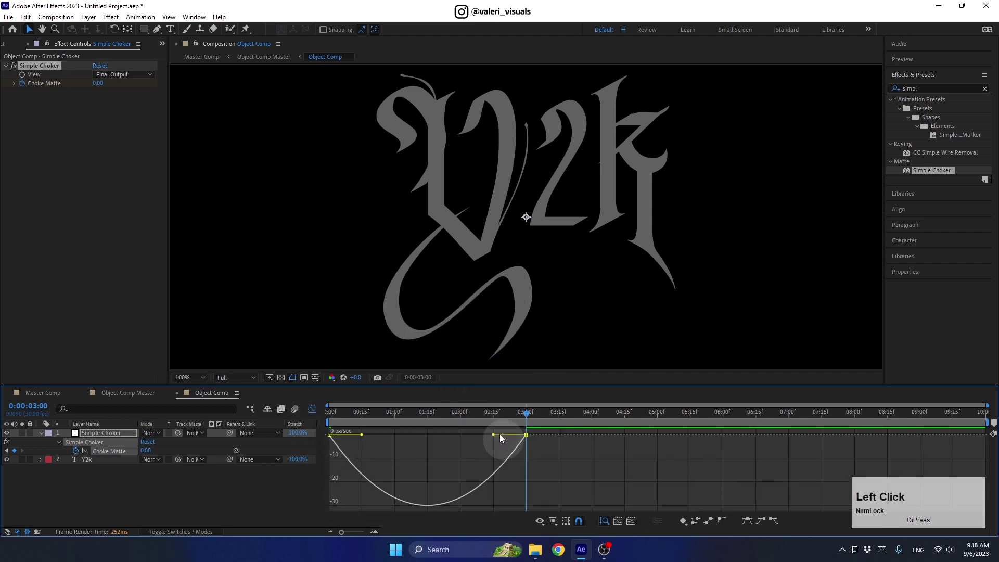
click(320, 416)
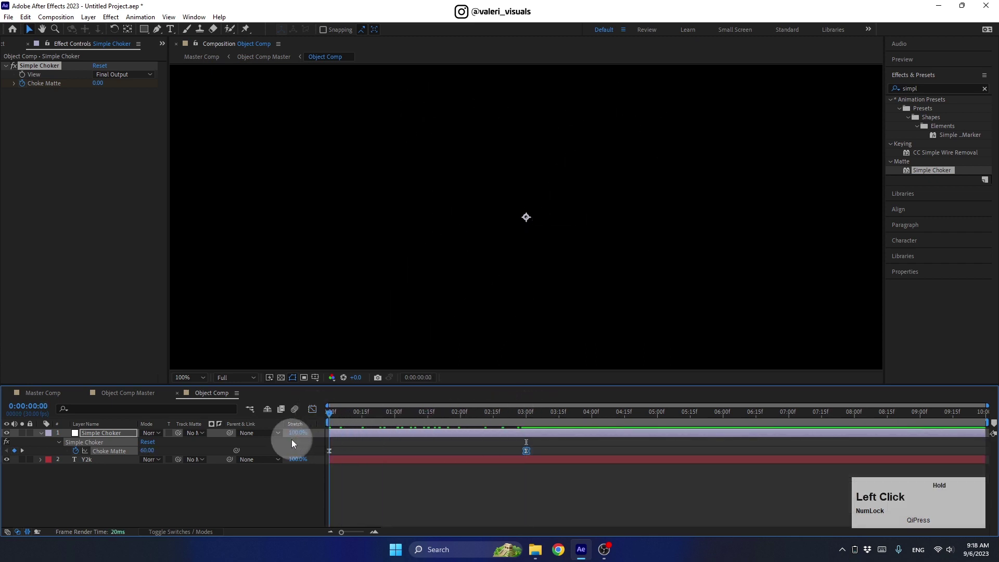
Play back the choker reveal, collapse the layer and set the viewer zoom to Fit
key(space)
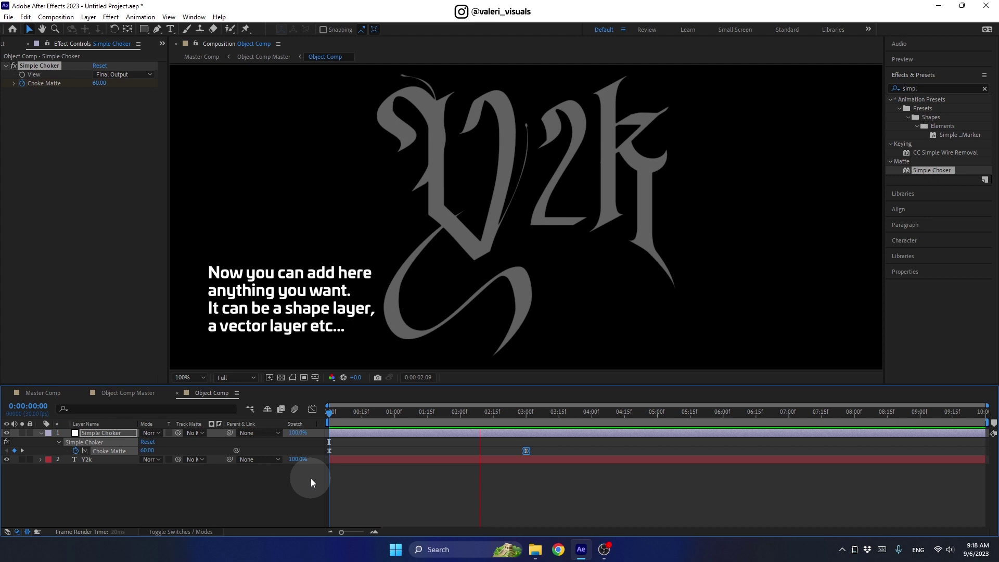
key(space)
click(44, 438)
click(187, 386)
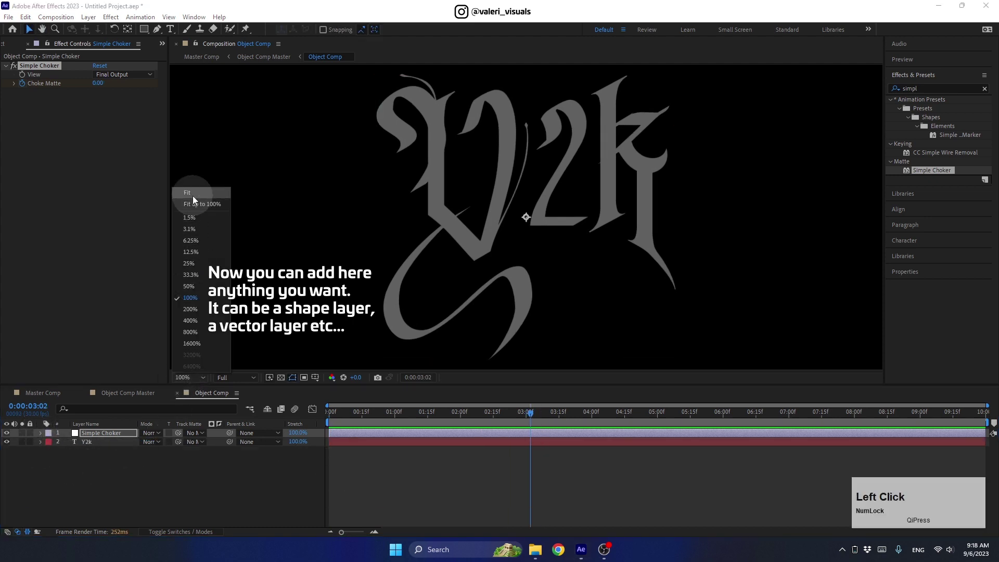
click(128, 492)
Draw a curved 20 px Pen stroke with Taper End Length 99% sweeping from the lettering's lower left, then position the shape layer
click(161, 34)
click(371, 34)
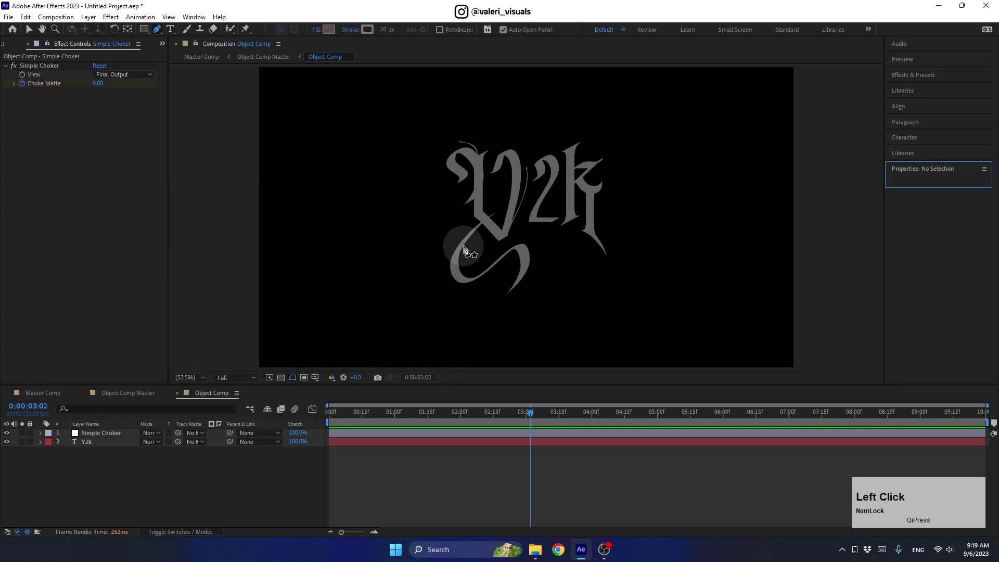
click(469, 251)
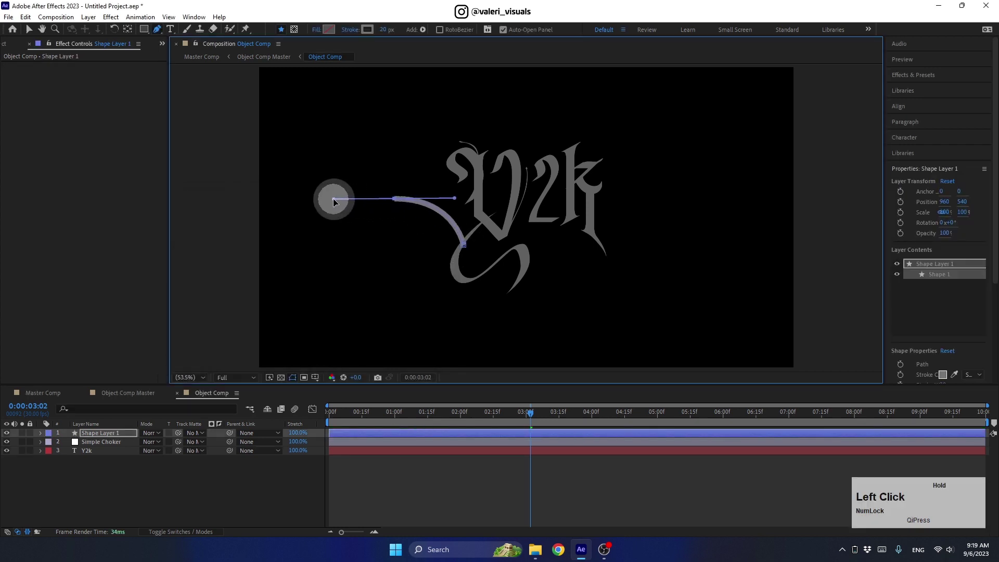
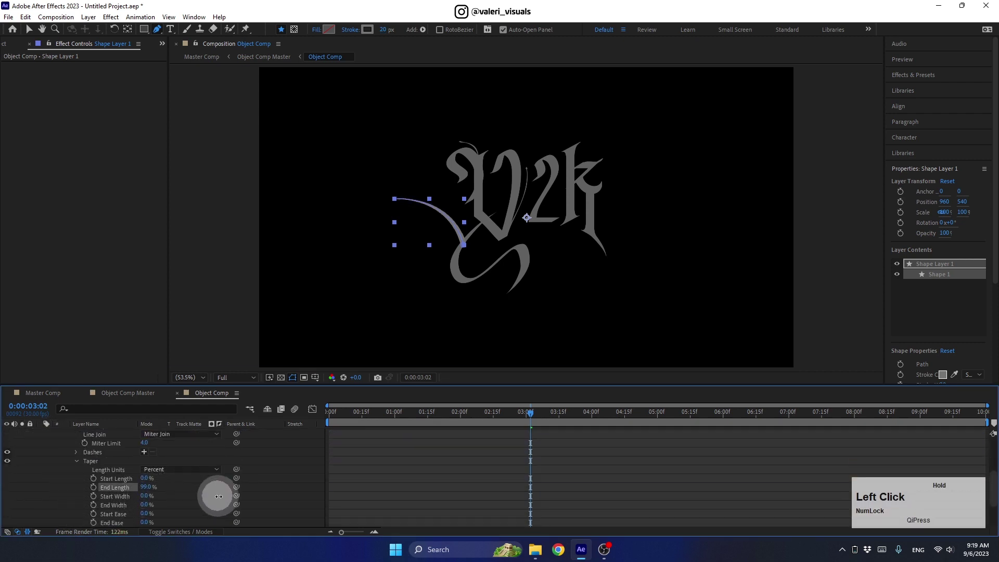
scroll(up, 3)
click(43, 439)
click(32, 36)
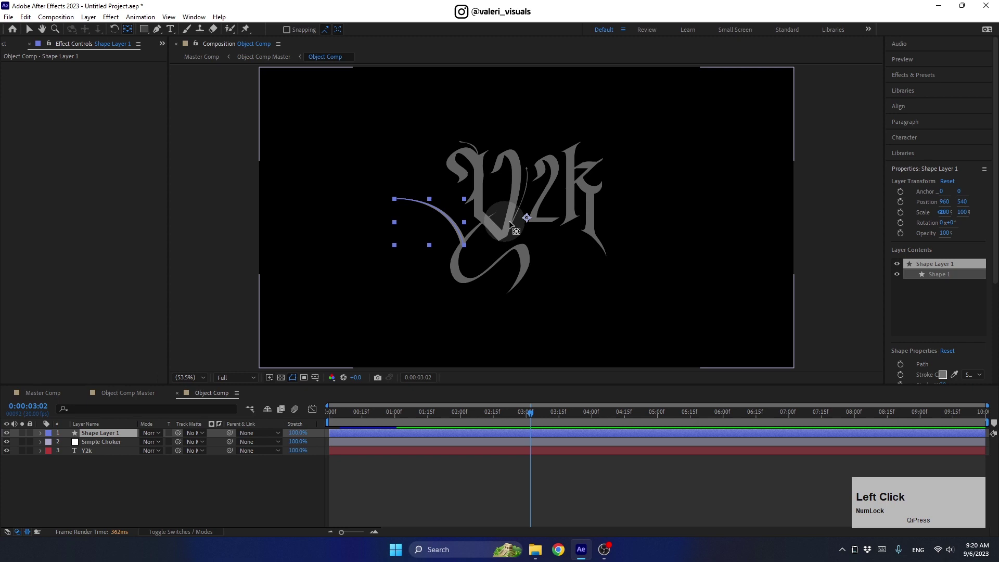
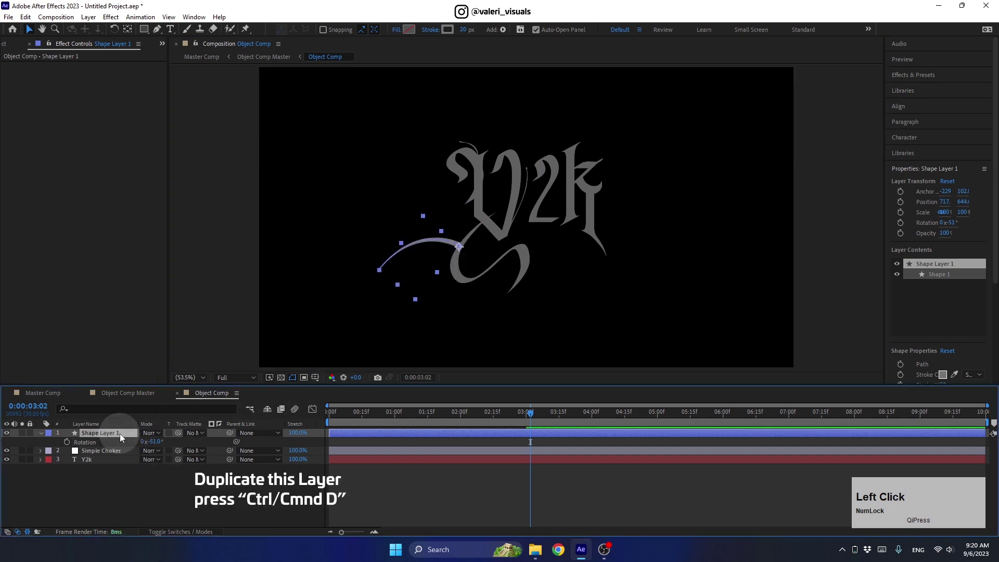
Duplicate Shape Layer 1, move and rotate the copy beside the k, and view the result in Master Comp
key(ctrl+d)
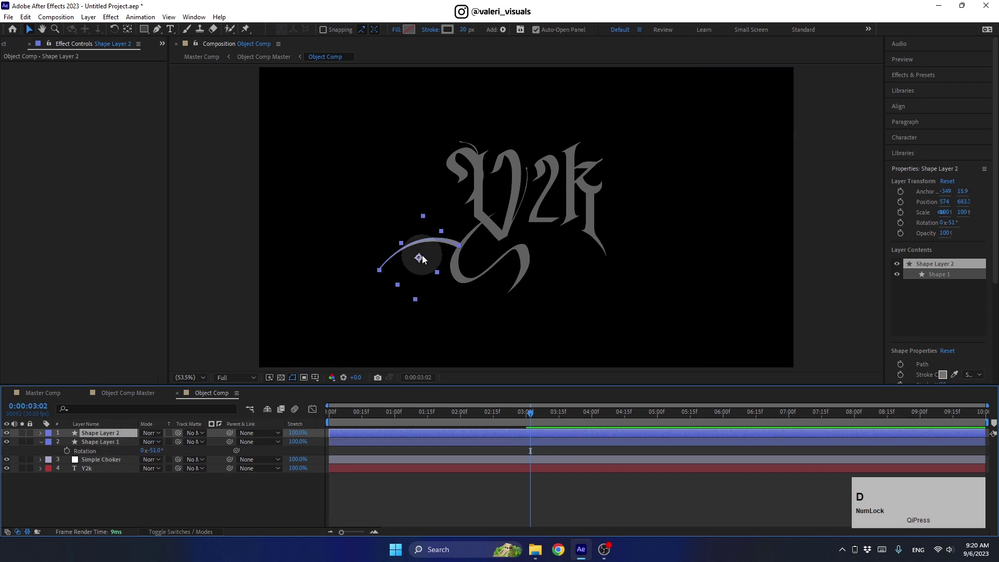
click(422, 260)
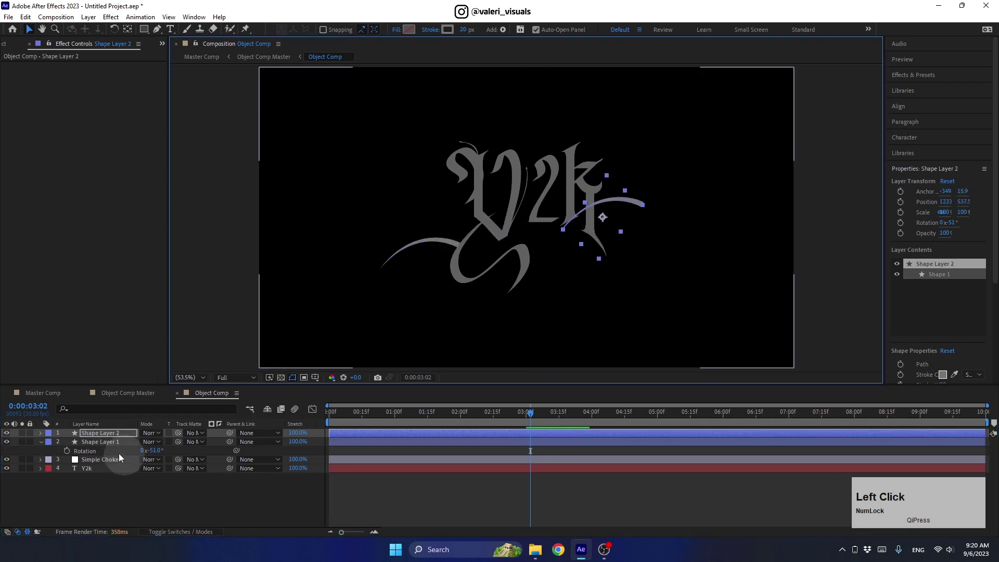
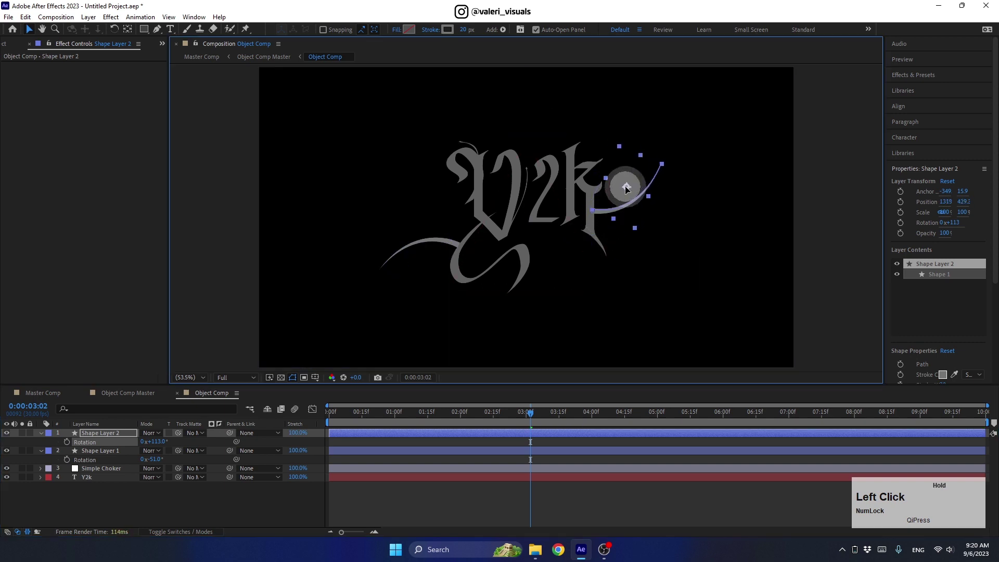
click(106, 453)
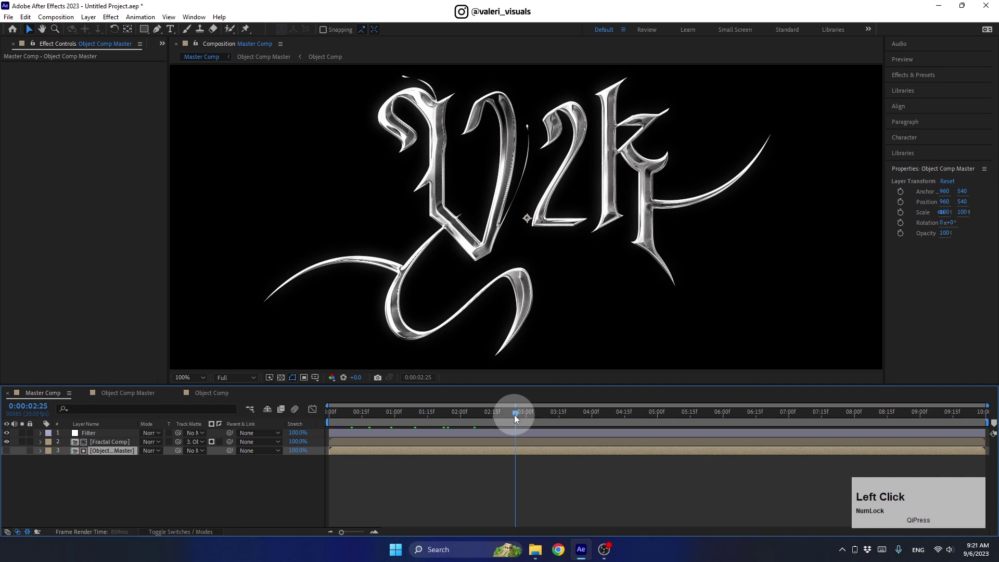
Show the Project panel's list of compositions and folders
click(210, 400)
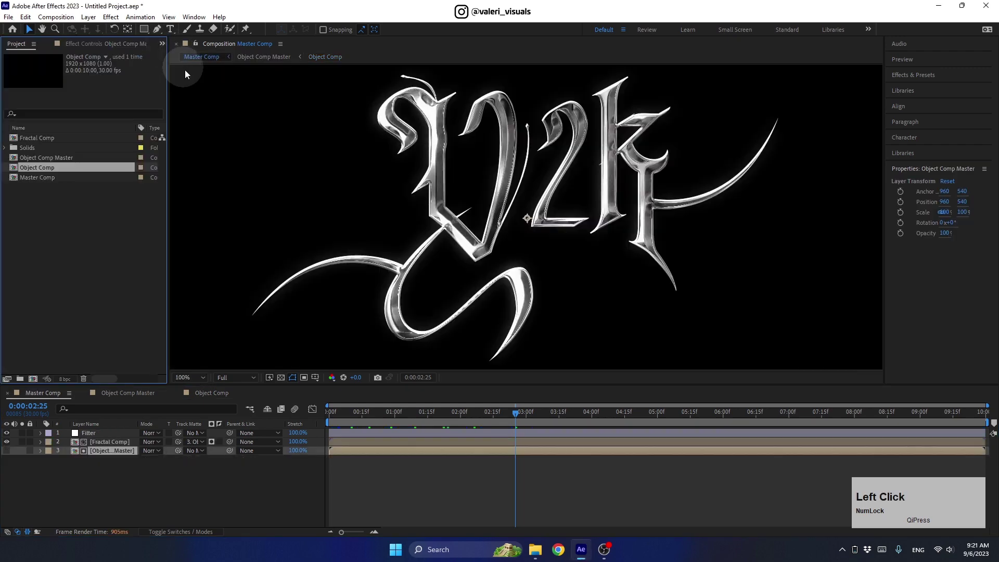
Import Y2K.ai from the tattoo-art assets folder as a composition with layers
click(538, 554)
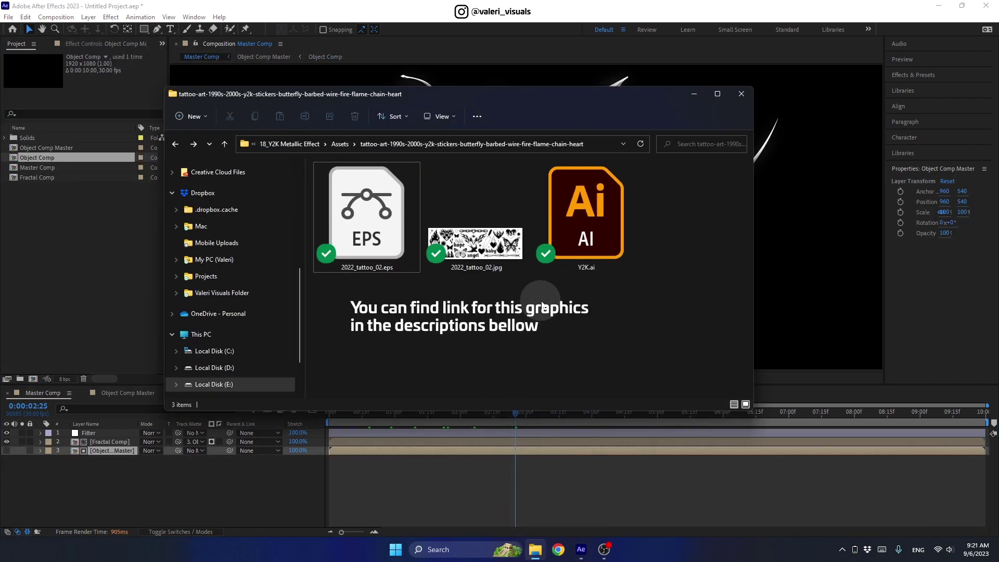
click(593, 215)
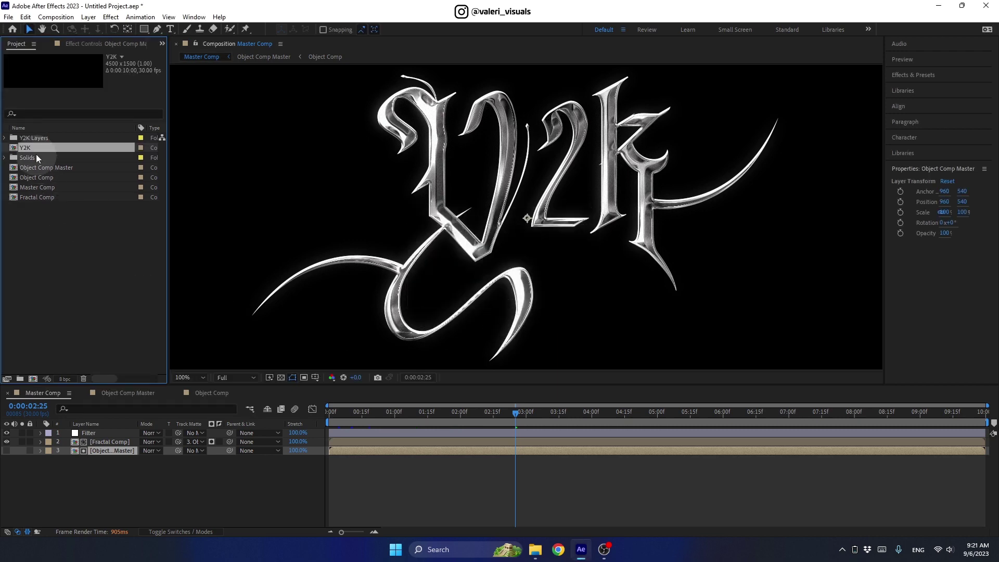
Import the Y2K artwork as a composition and copy its tribal butterfly layer
click(37, 152)
click(283, 381)
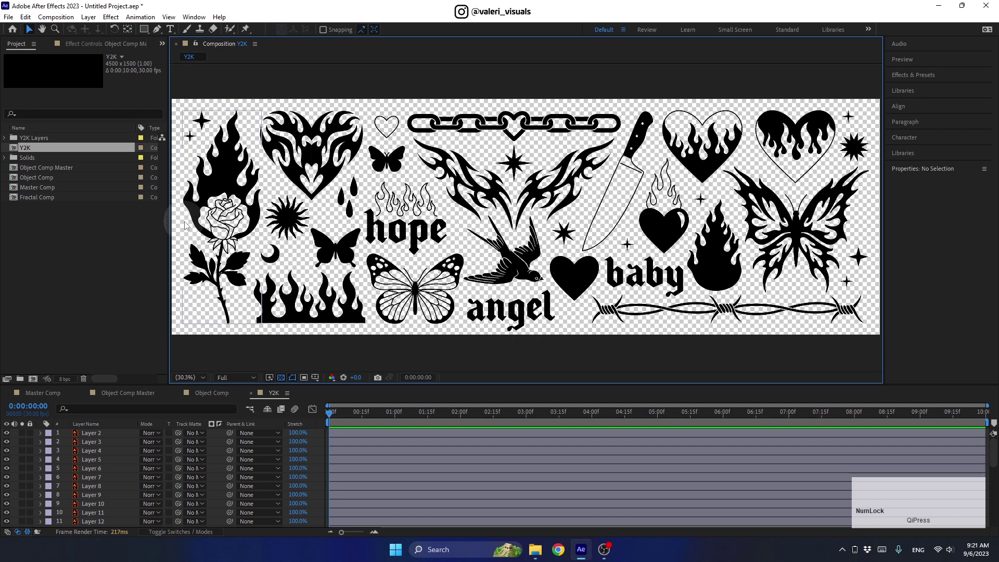
click(798, 231)
key(ctrl+c)
Return to Object Comp and hide the Y2k text and swoosh layers
click(223, 396)
click(9, 446)
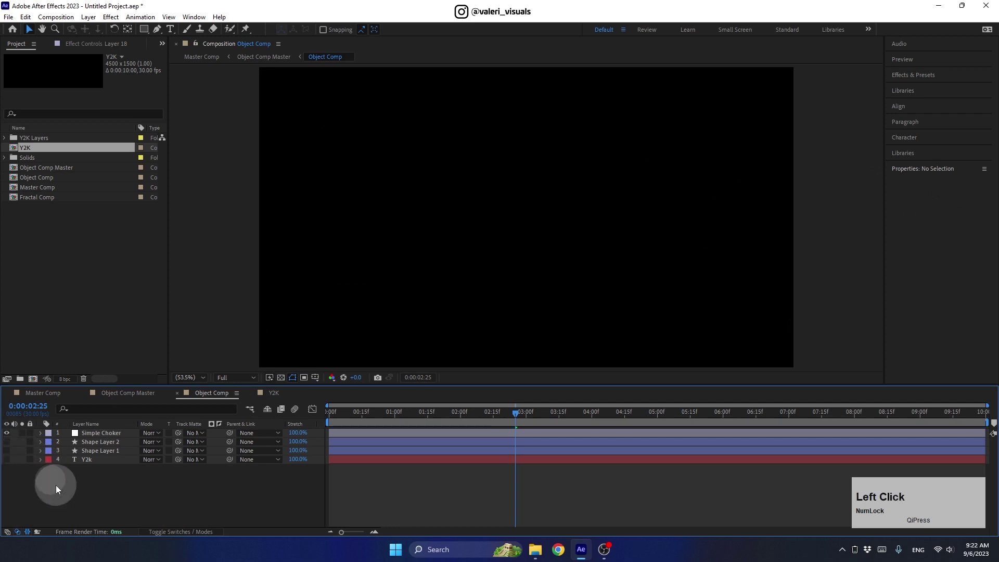
Paste the butterfly into Object Comp scaled to fill the frame and check the choke at frame start
key(ctrl+v)
click(90, 437)
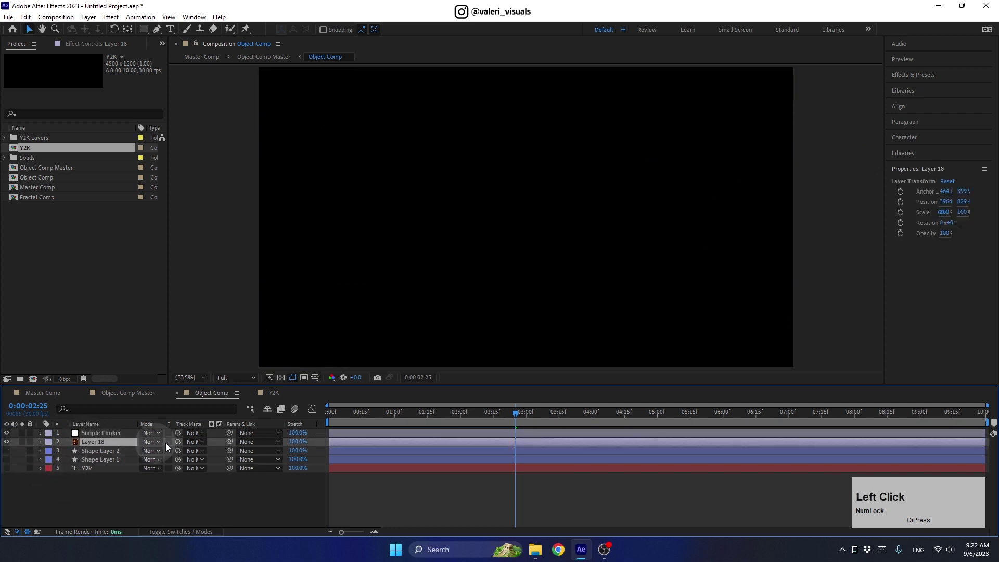
click(898, 107)
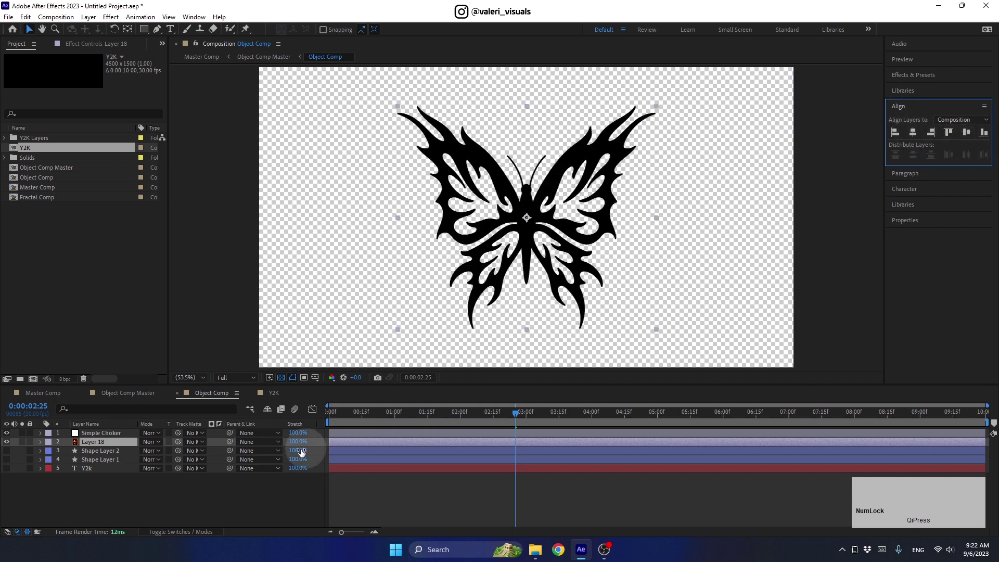
click(166, 537)
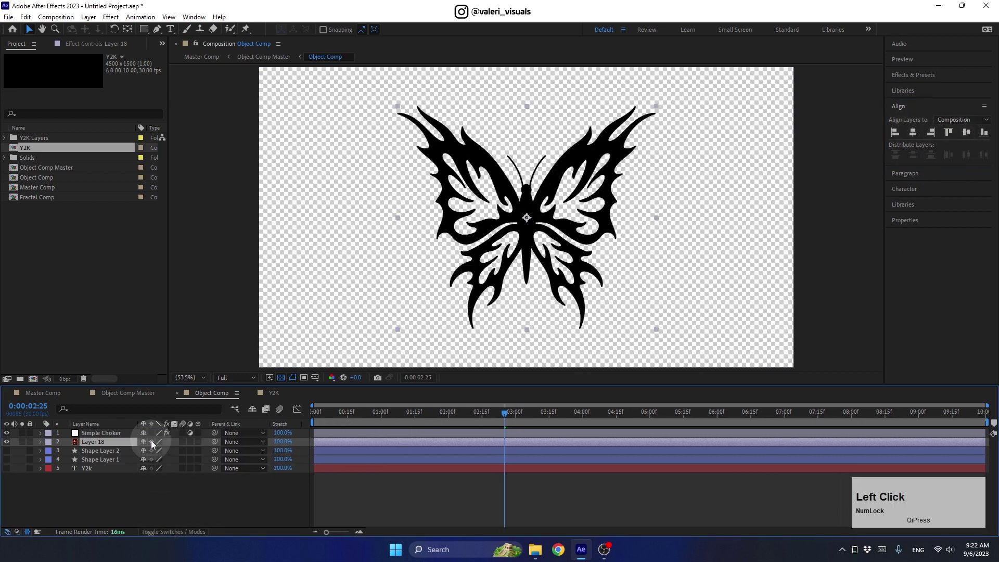
click(502, 417)
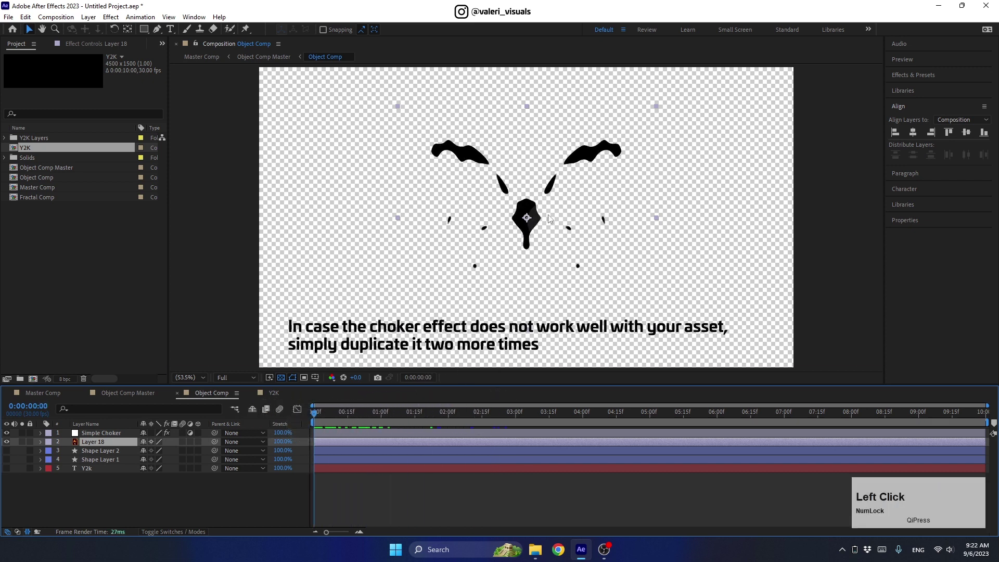
Duplicate Simple Choker twice so the butterfly carries three chokers
click(113, 439)
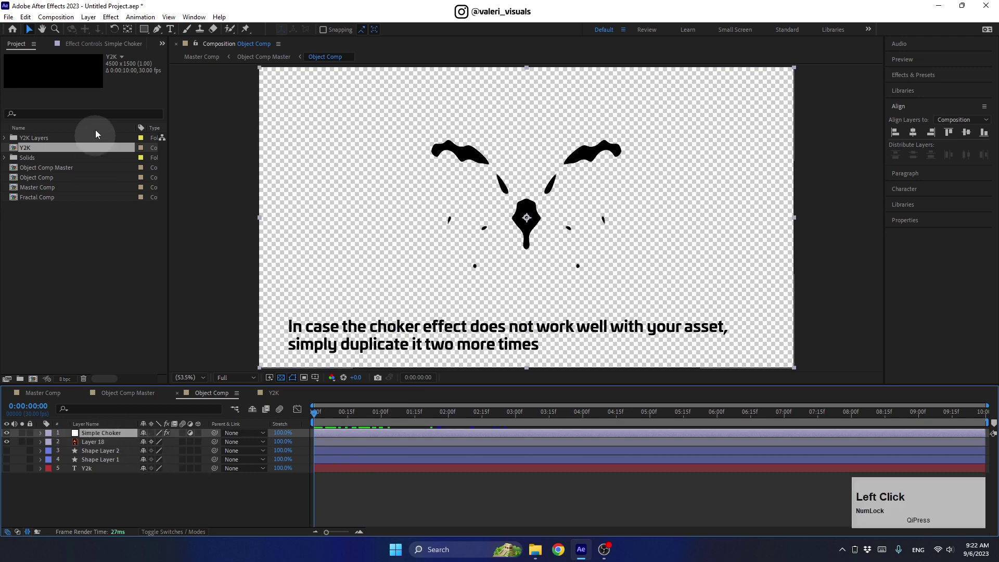
key(ctrl+d)
click(45, 94)
key(ctrl+d)
View Master Comp at 50% and scrub to about three seconds into the chrome butterfly reveal
click(323, 419)
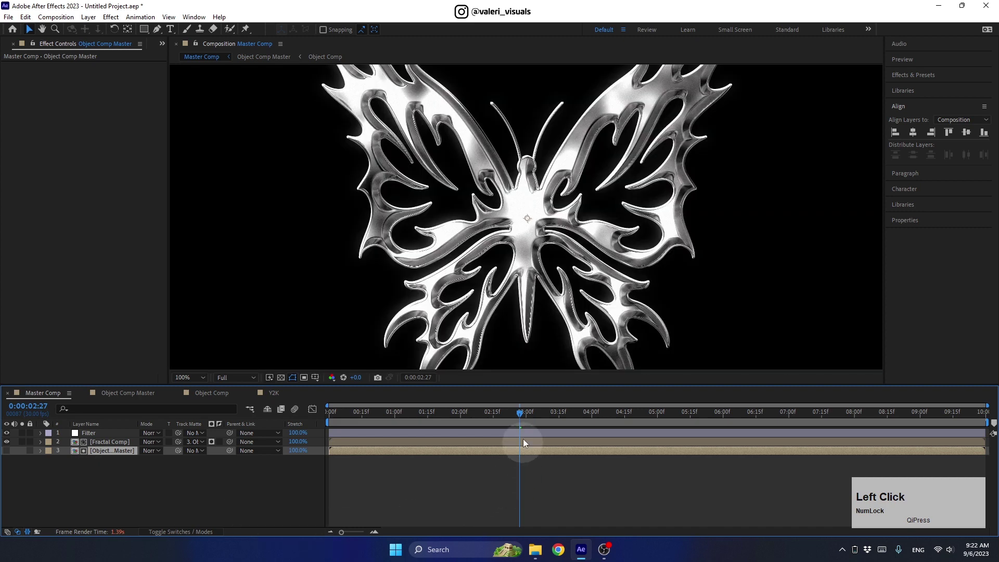
scroll(down, 3)
click(524, 419)
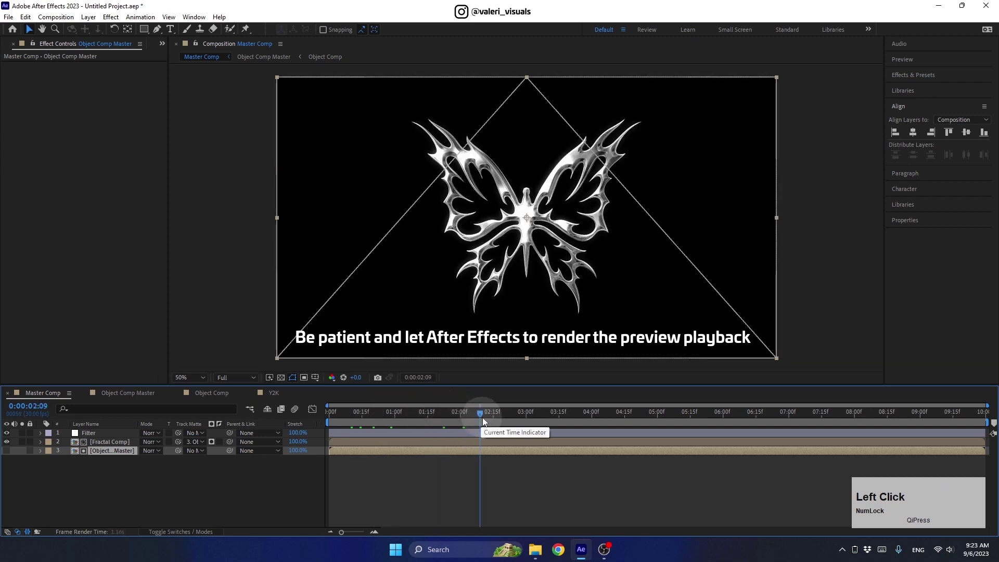
click(521, 419)
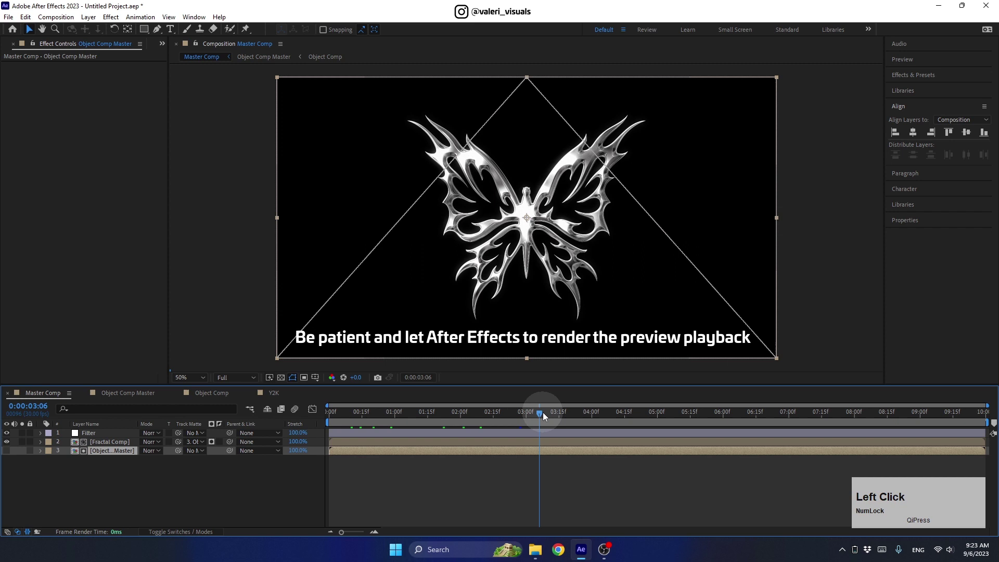